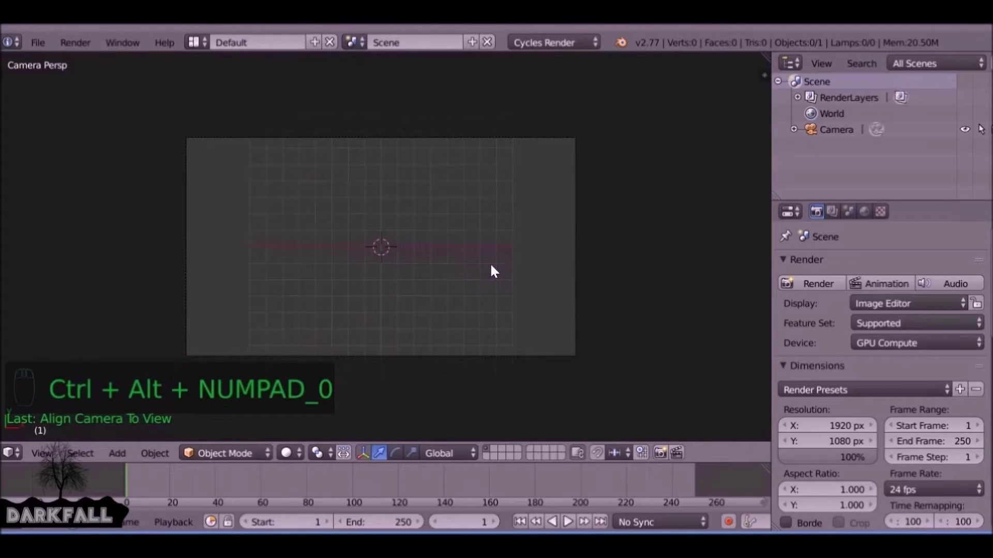
# Add a mesh circle and hide it, then add a second circle with 64 vertices.
pyautogui.press('shift+a')
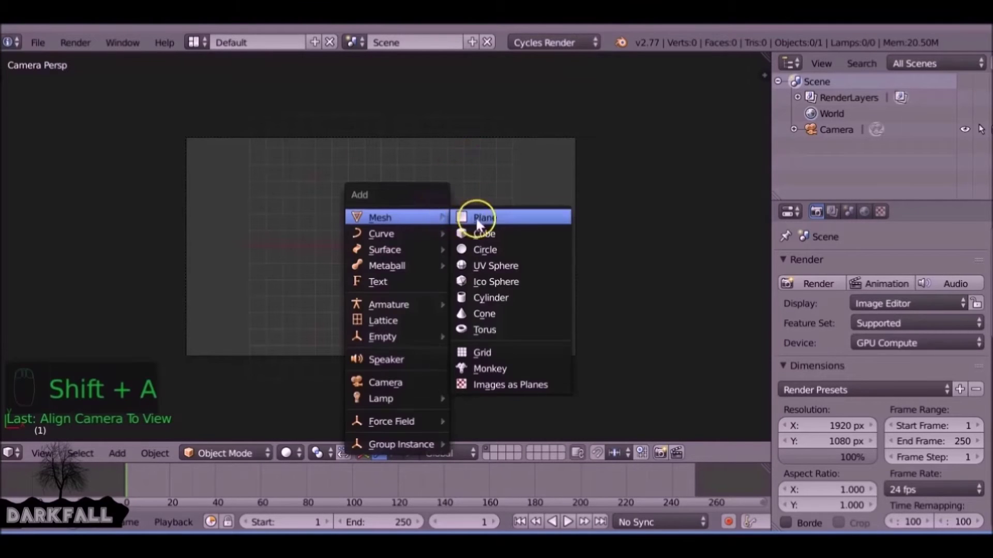
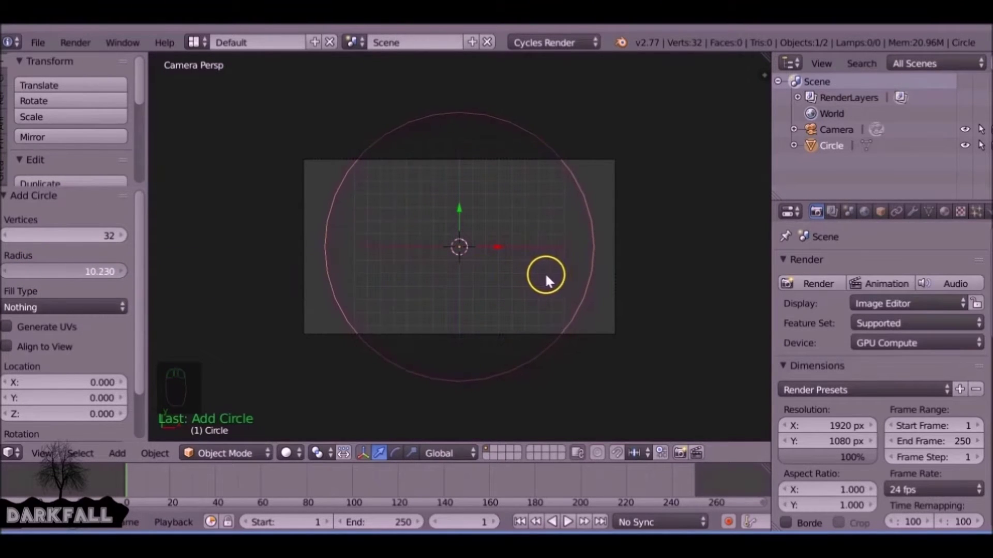
pyautogui.moveTo(101, 302); pyautogui.dragTo(77, 263)
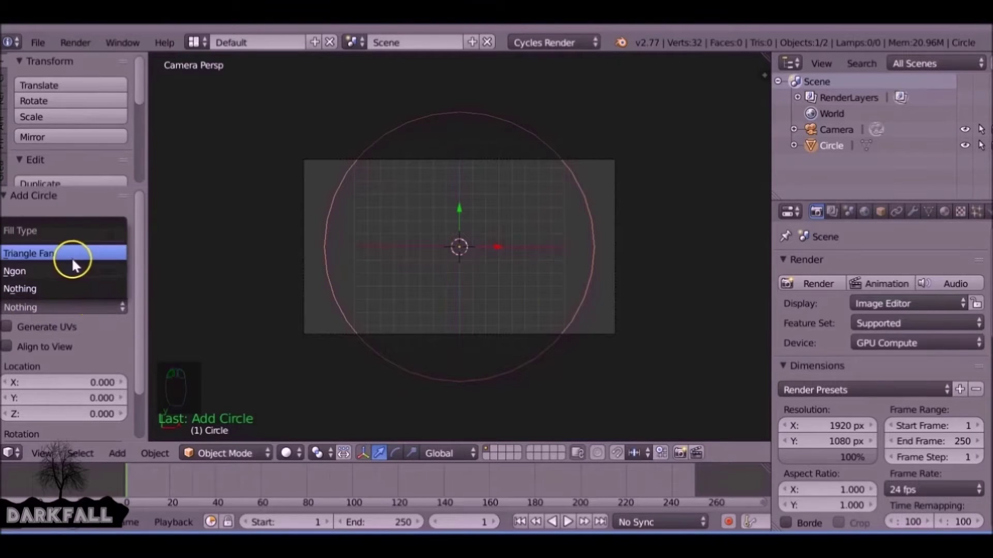
pyautogui.press('h')
pyautogui.press('shift+a')
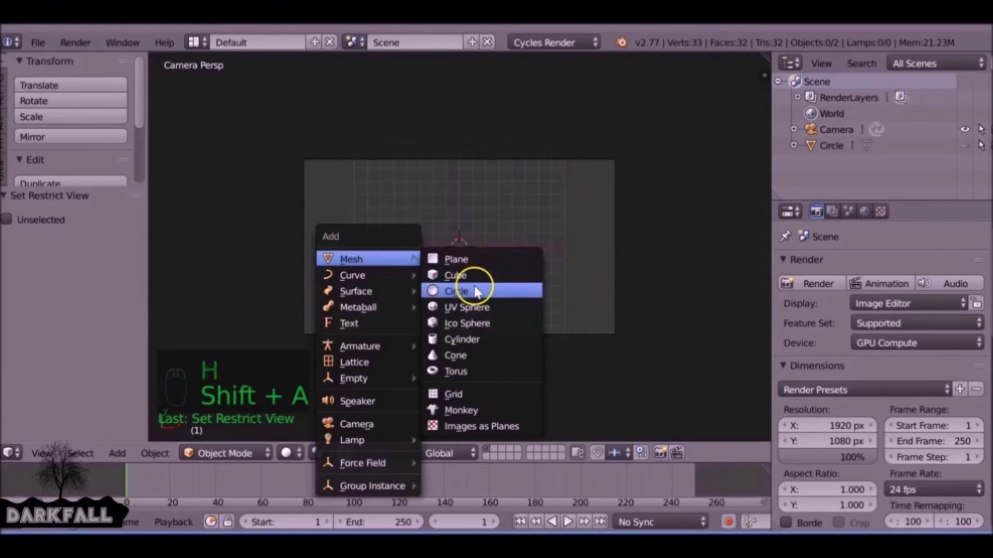
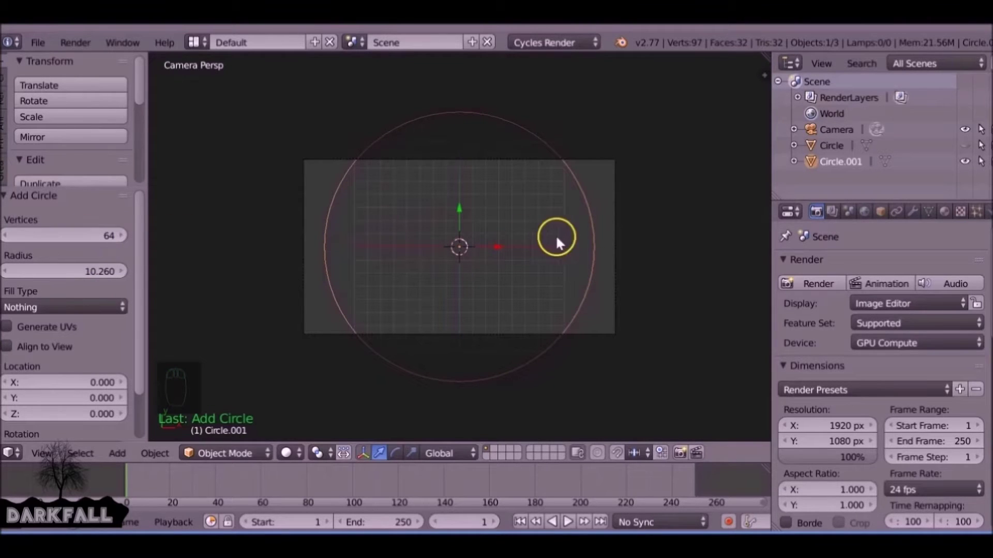
pyautogui.press('t')
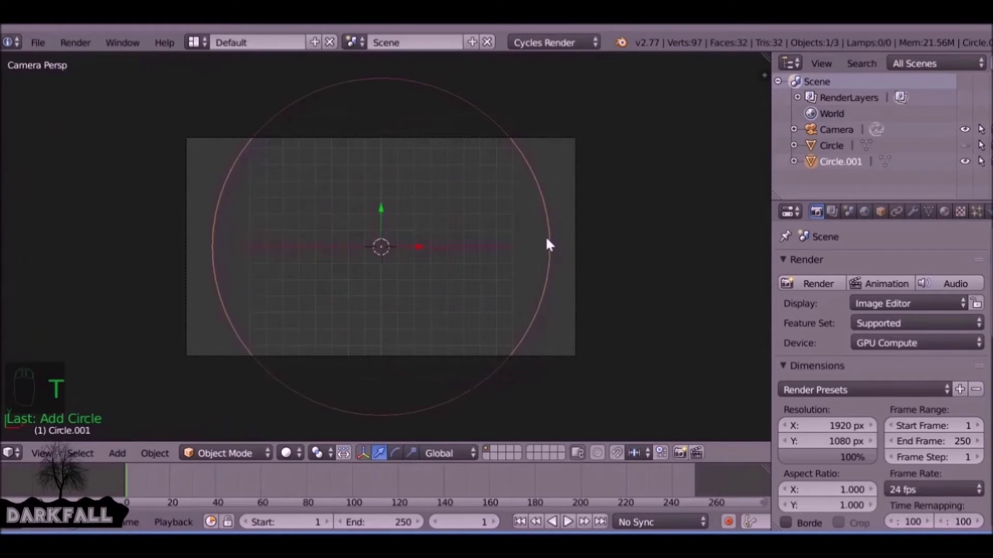
# Unhide the first circle, fill it into a solid disc and rename it Shade5.
pyautogui.press('alt+h')
pyautogui.moveTo(550, 239); pyautogui.dragTo(543, 242)
pyautogui.moveTo(463, 255); pyautogui.dragTo(679, 201)
pyautogui.press('n')
pyautogui.moveTo(646, 63); pyautogui.dragTo(692, 158)
pyautogui.moveTo(651, 274); pyautogui.dragTo(596, 221)
pyautogui.press('n')
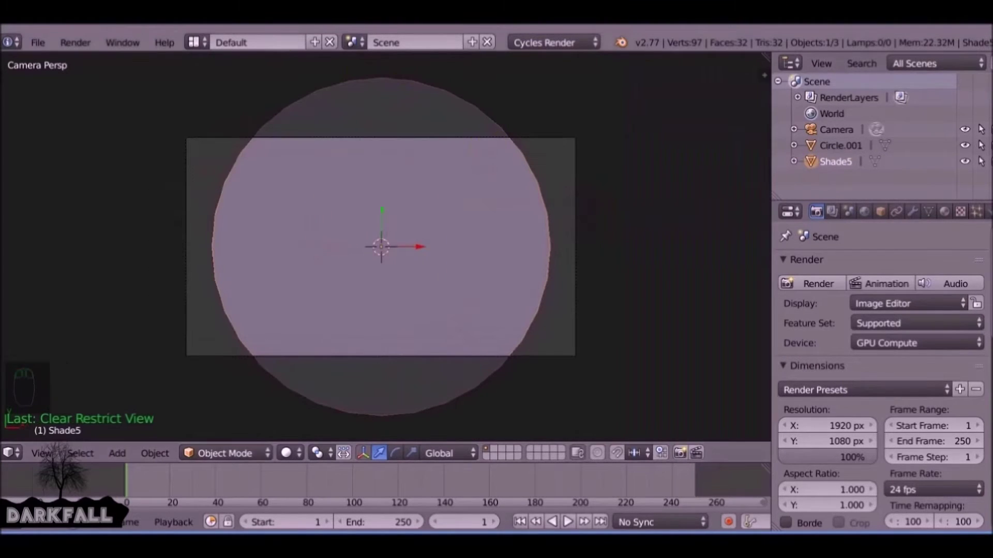
pyautogui.moveTo(844, 150); pyautogui.dragTo(473, 203)
# Extrude the second circle's edge and scale it inward to form a thin ring face.
pyautogui.press('Tab')
pyautogui.press('e')
pyautogui.press('s')
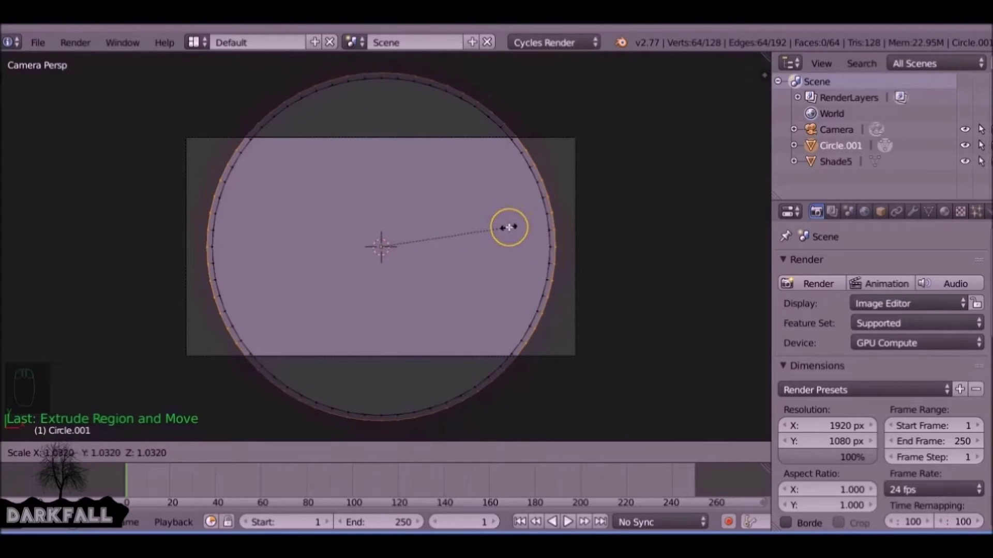
# Leave Edit Mode on the finished ring, back to Object Mode.
pyautogui.press('Tab')
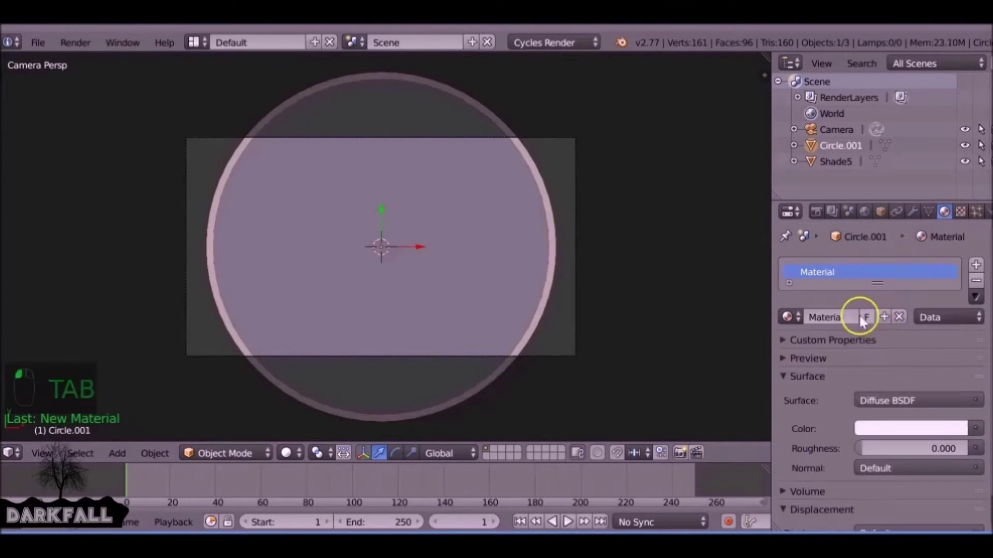
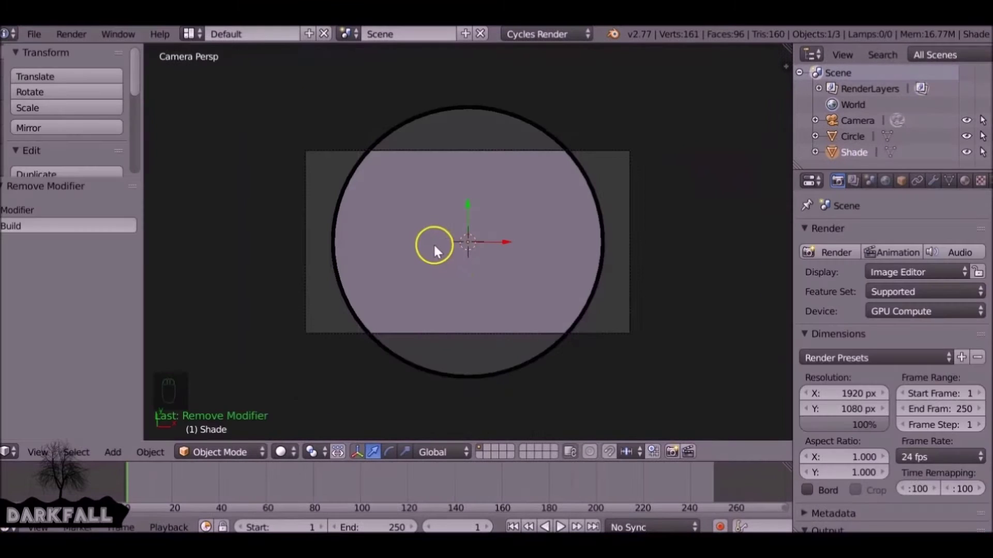
# Add a Build modifier to Shade with Start 25 and Length 25, previewing the half-built wedge around frame 48.
pyautogui.press('t')
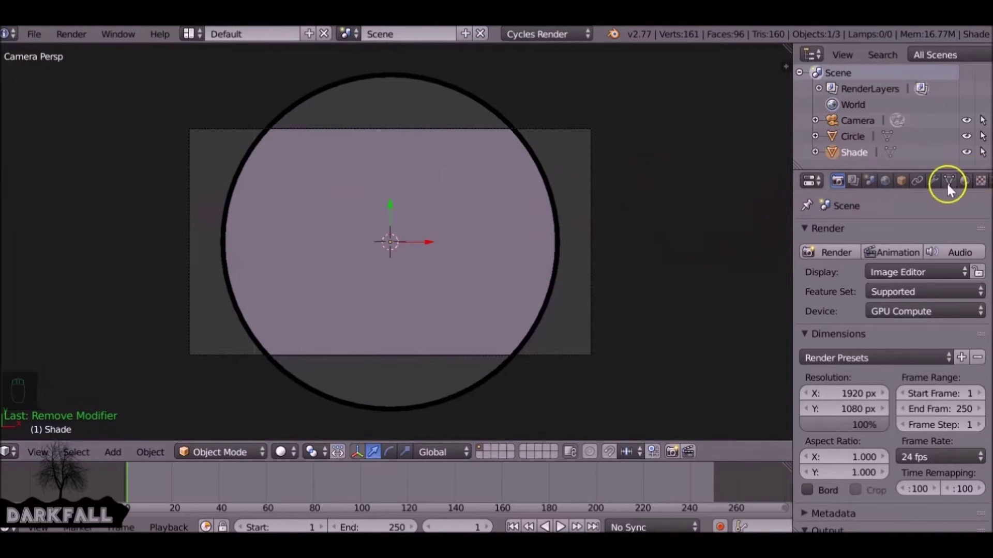
pyautogui.moveTo(943, 188); pyautogui.dragTo(682, 271)
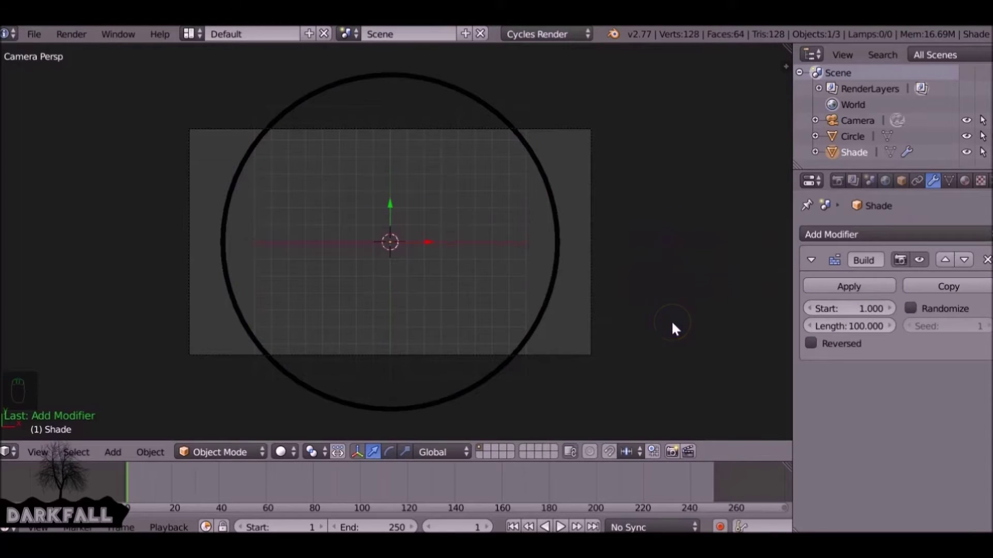
pyautogui.moveTo(134, 480); pyautogui.dragTo(340, 492)
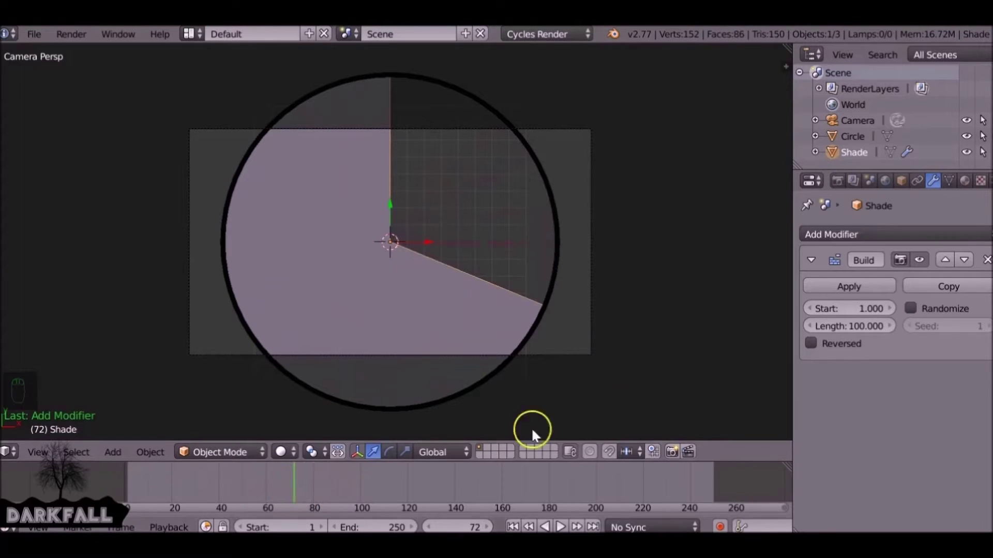
pyautogui.moveTo(853, 311); pyautogui.dragTo(852, 309)
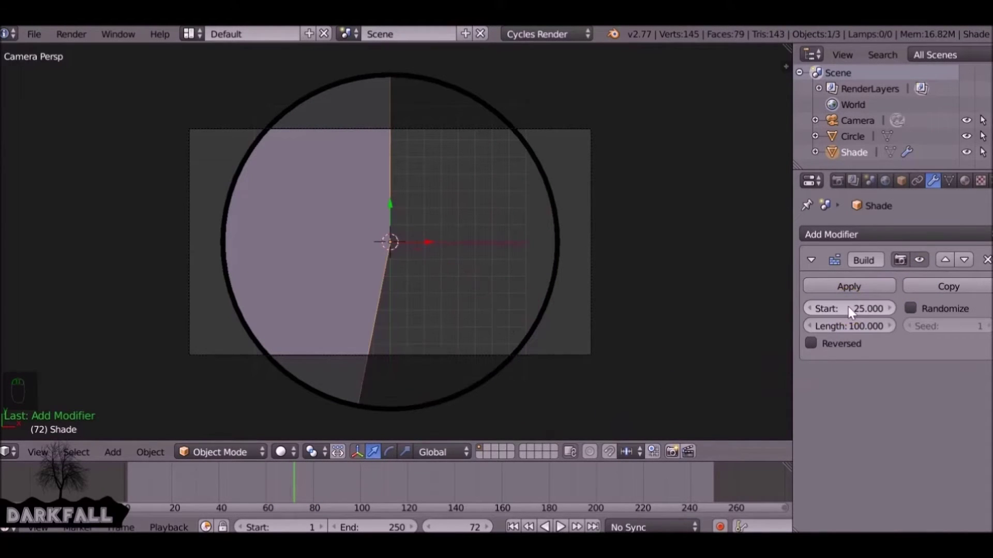
pyautogui.moveTo(846, 329); pyautogui.dragTo(847, 329)
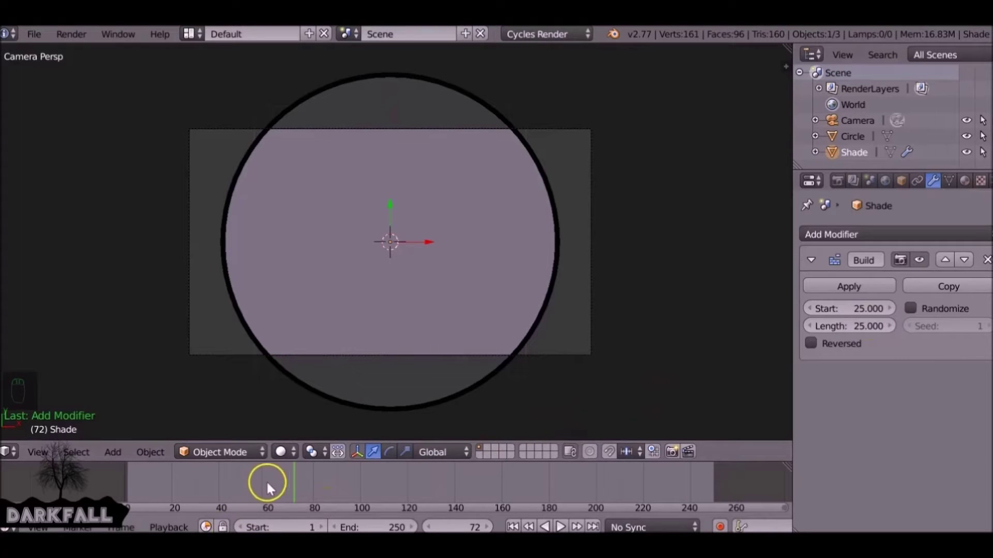
pyautogui.moveTo(190, 485); pyautogui.dragTo(250, 485)
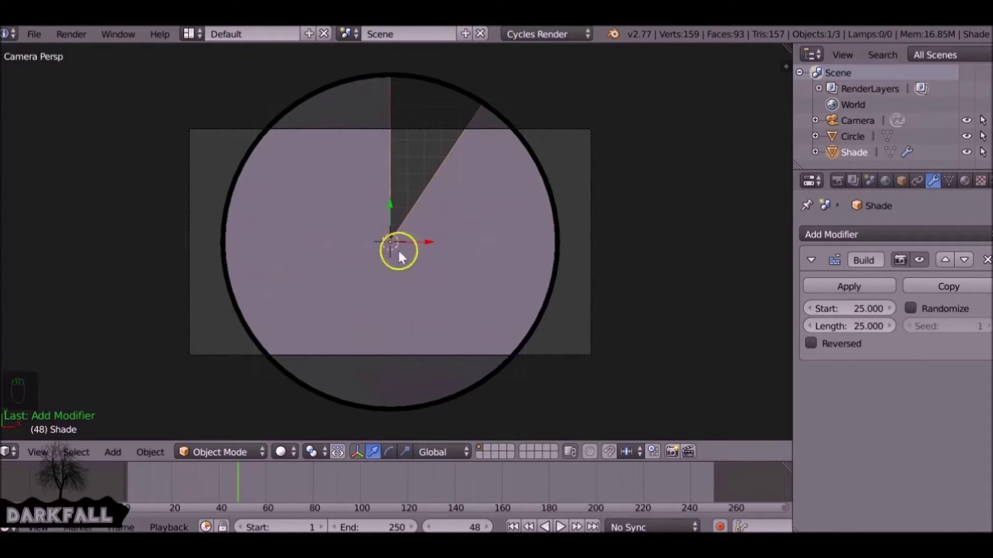
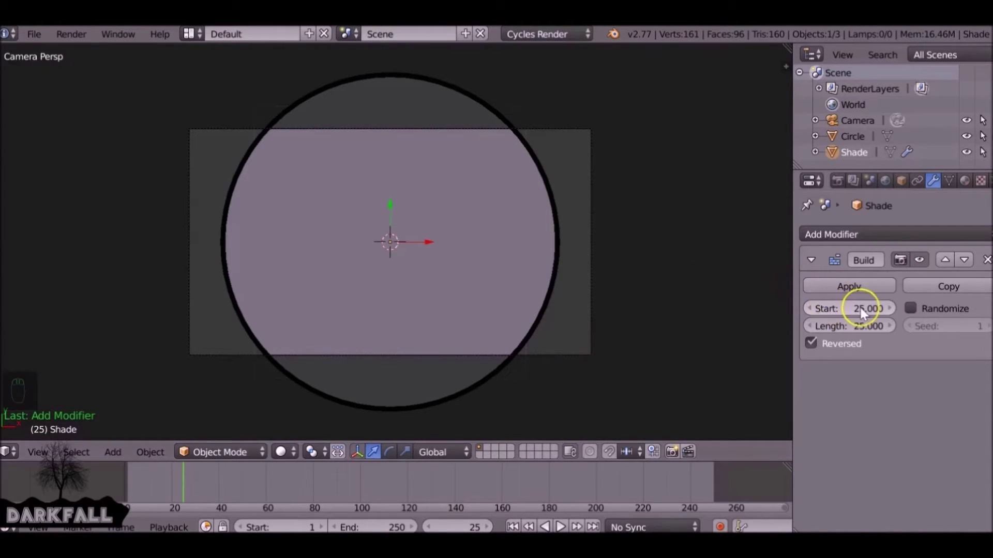
# Keyframe the Build start at 25, then at frame 50 set Start to 50 and keyframe it.
pyautogui.press('i')
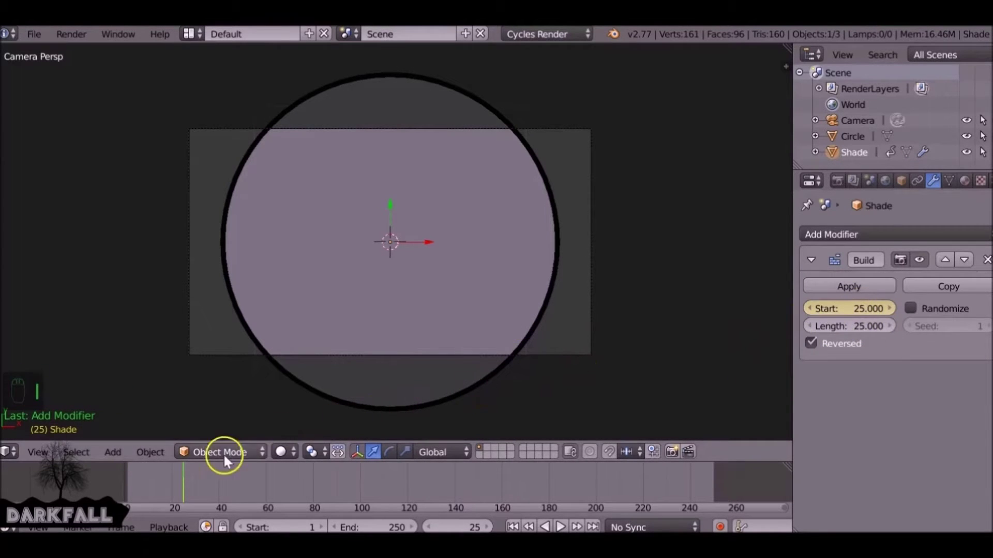
pyautogui.moveTo(201, 480); pyautogui.dragTo(247, 481)
pyautogui.click(251, 481)
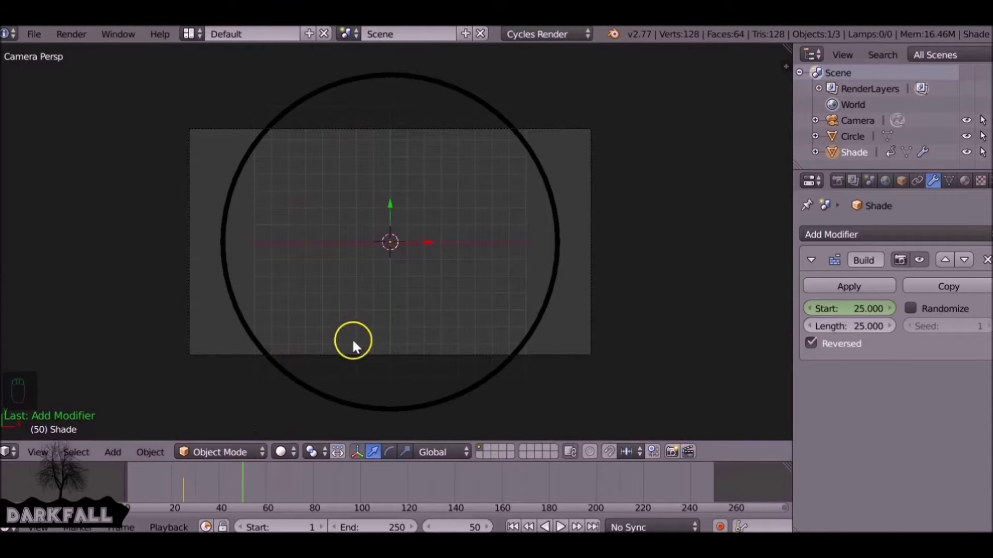
pyautogui.press('Left')
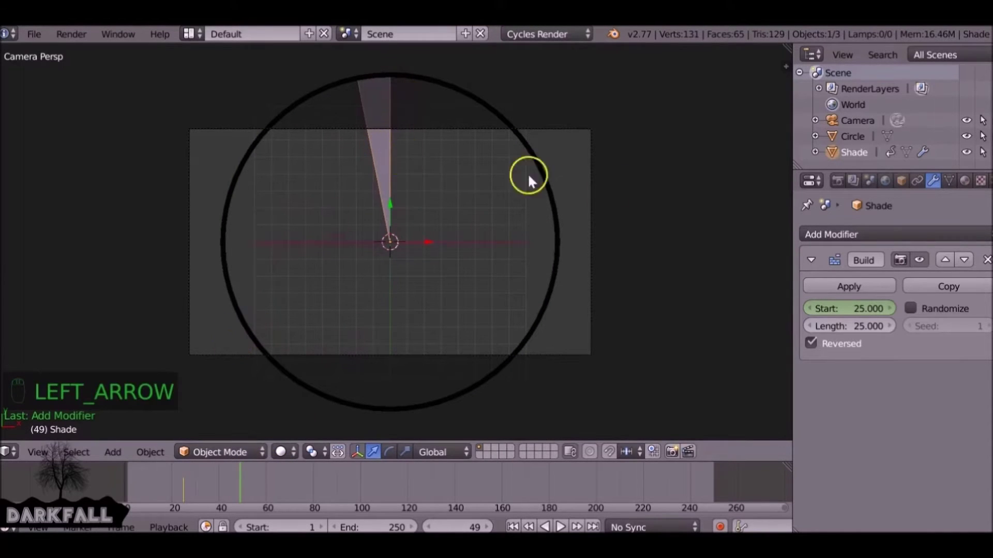
pyautogui.press('i')
pyautogui.press('Right')
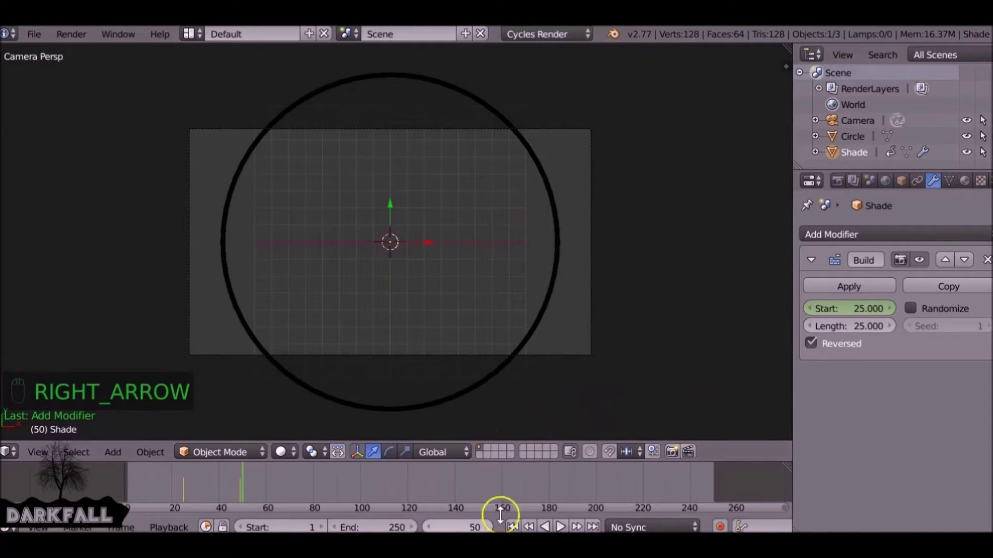
pyautogui.moveTo(876, 309); pyautogui.dragTo(877, 310)
pyautogui.press('i')
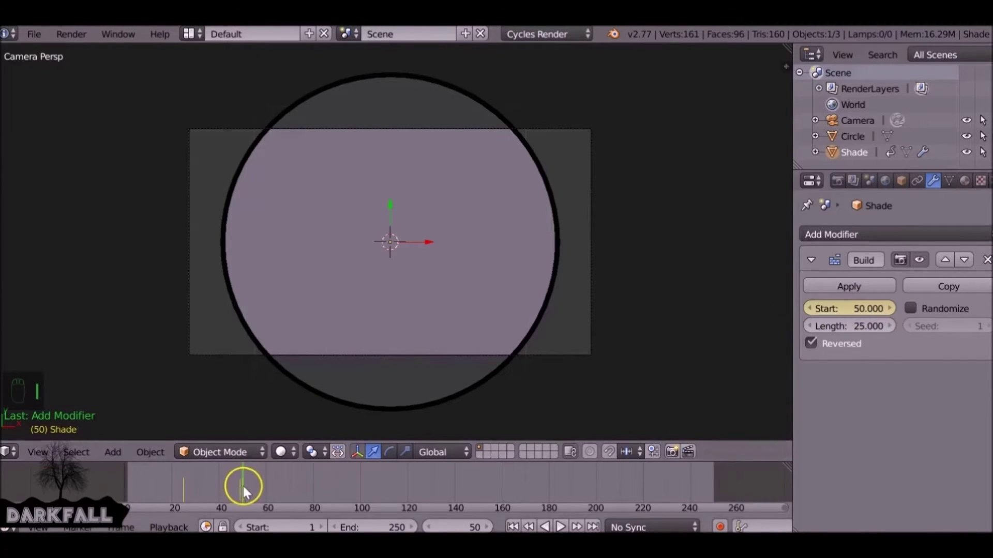
# Keyframe the Build start again at frames 75 and 100, checking the wipe between them.
pyautogui.moveTo(251, 490); pyautogui.dragTo(282, 497)
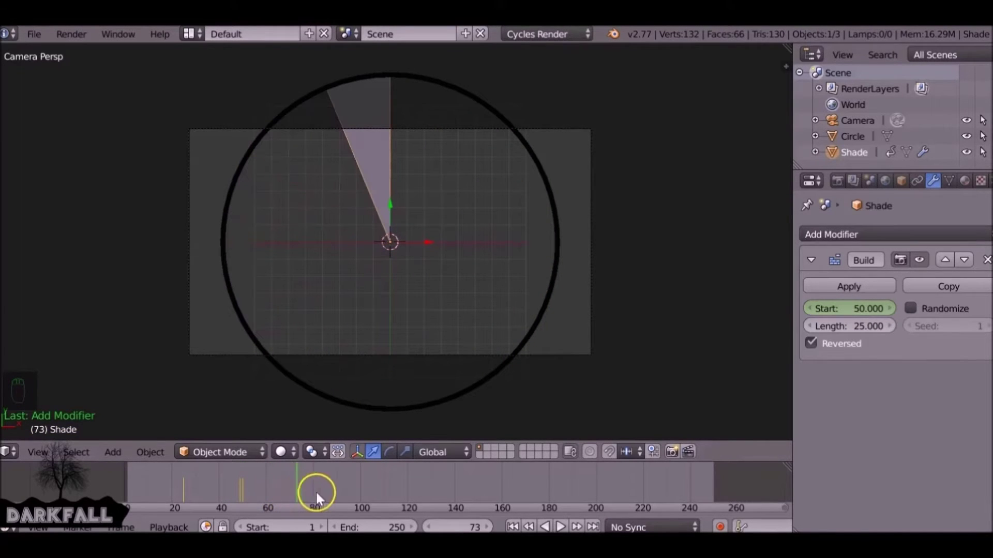
pyautogui.press('Right')
pyautogui.press('Right')
pyautogui.press('Left')
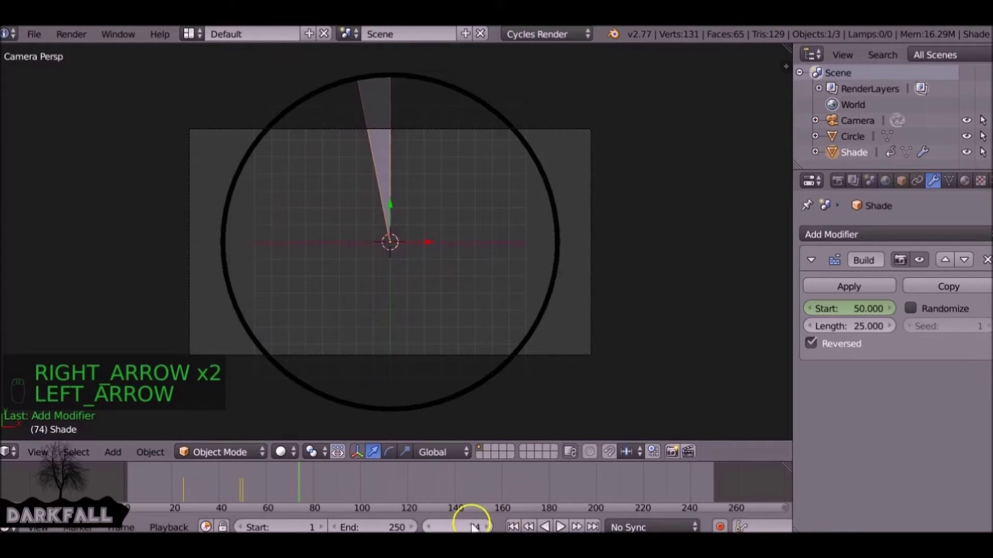
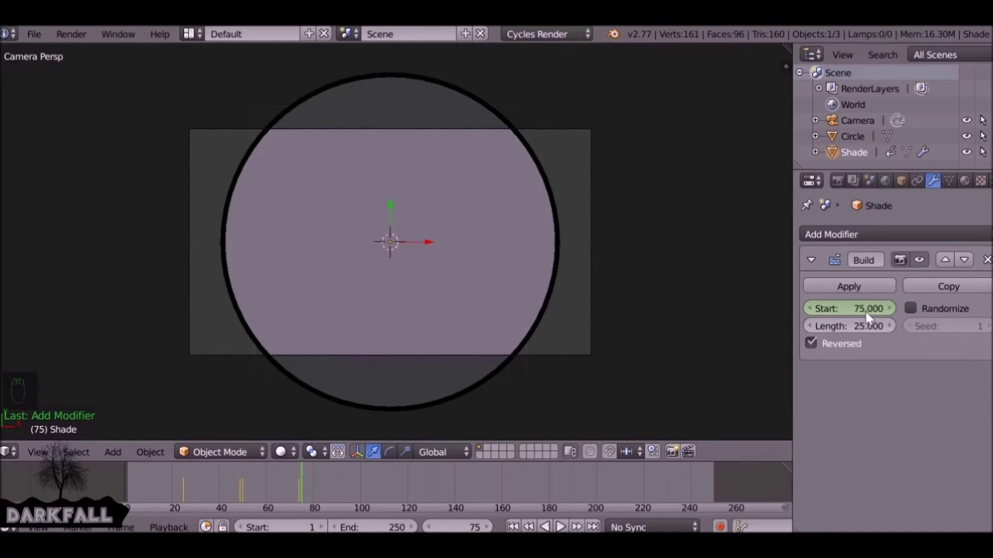
pyautogui.press('i')
pyautogui.moveTo(309, 484); pyautogui.dragTo(322, 484)
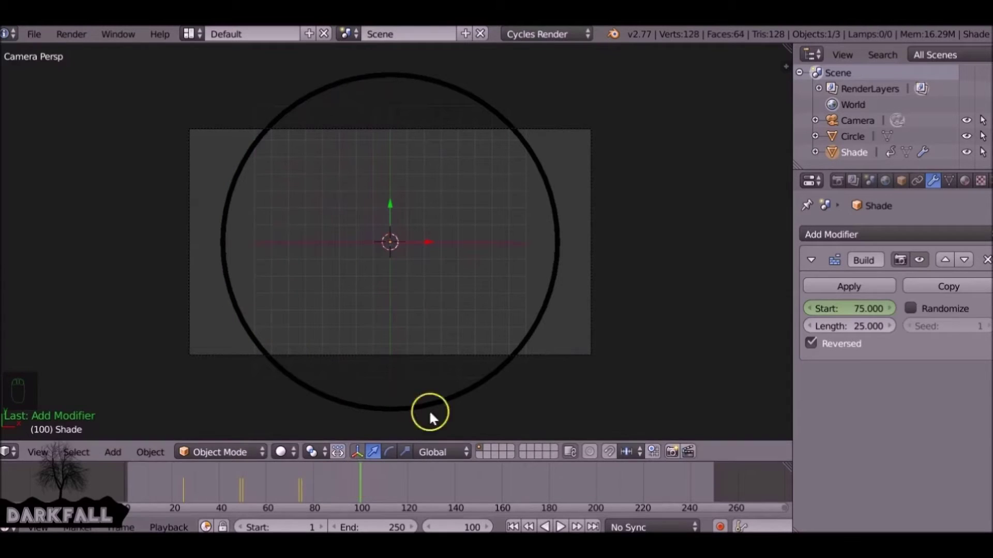
pyautogui.press('Left')
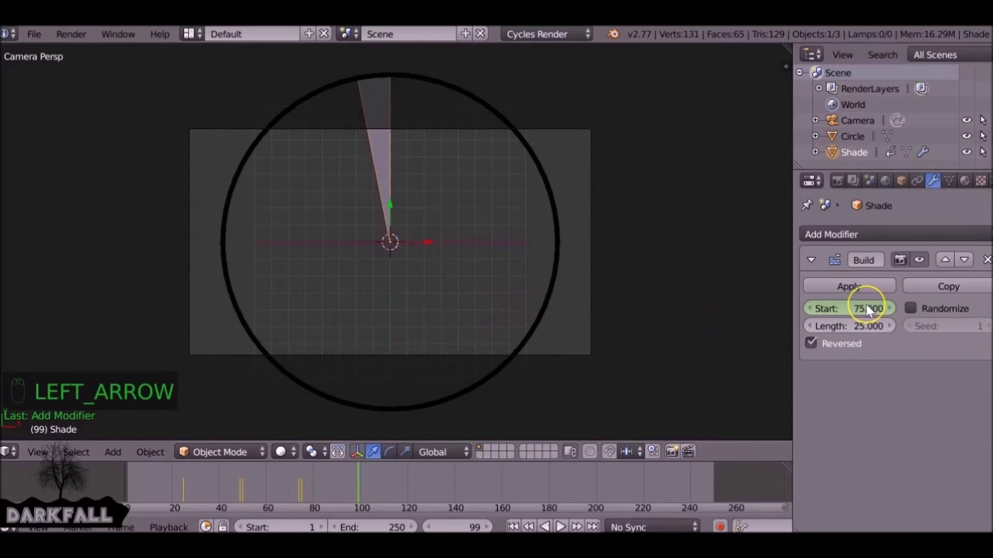
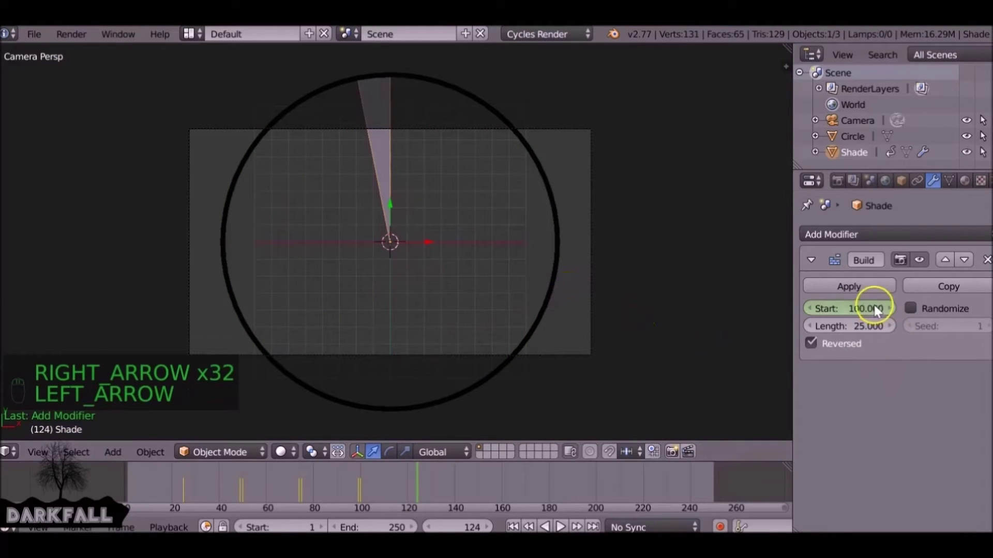
pyautogui.press('i')
# Keyframe the Build start at frame 125 and step ahead to check the repeat.
pyautogui.press('Right')
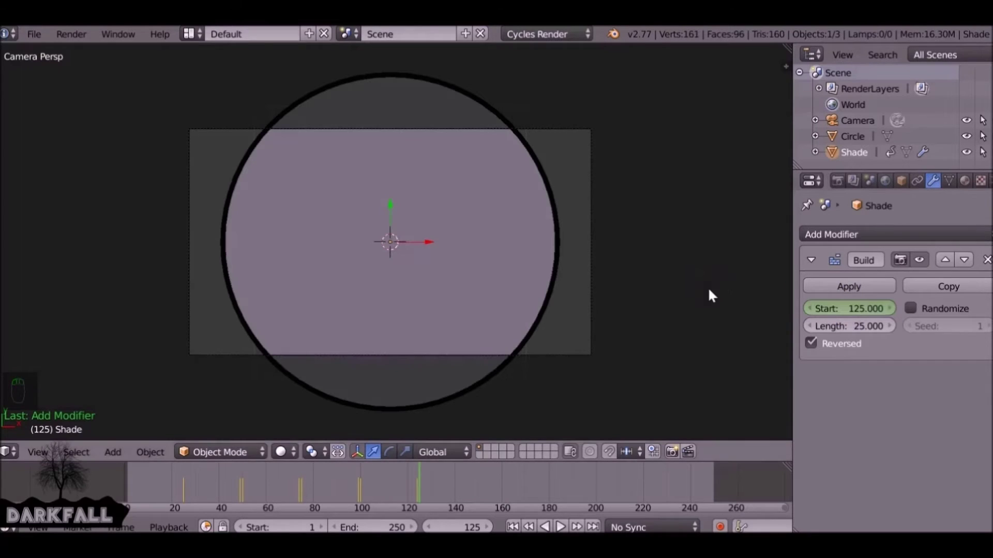
pyautogui.press('i')
pyautogui.press('Right')
pyautogui.press('Right')
pyautogui.press('Right')
# Play back the repeating wipe, then jump the timeline back to frame 25.
pyautogui.click(177, 483)
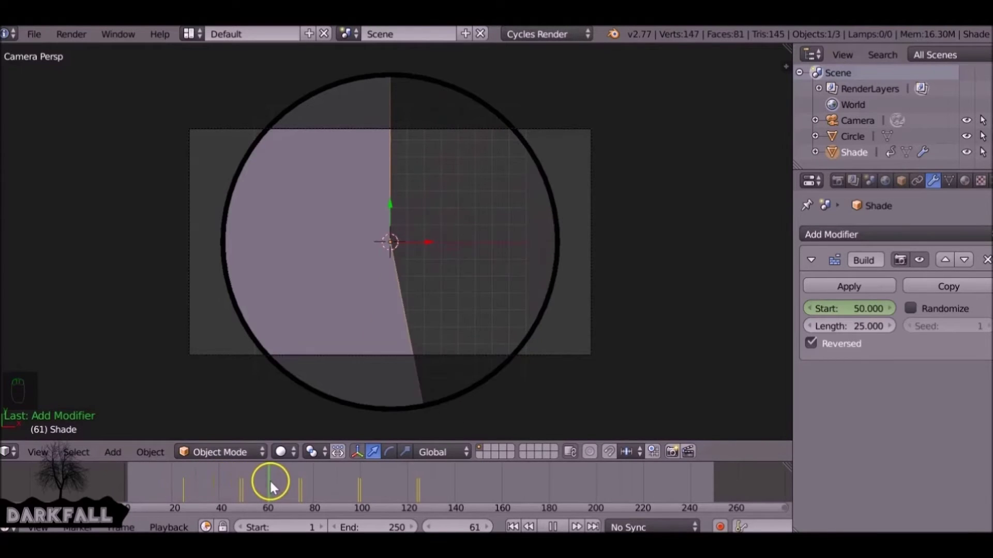
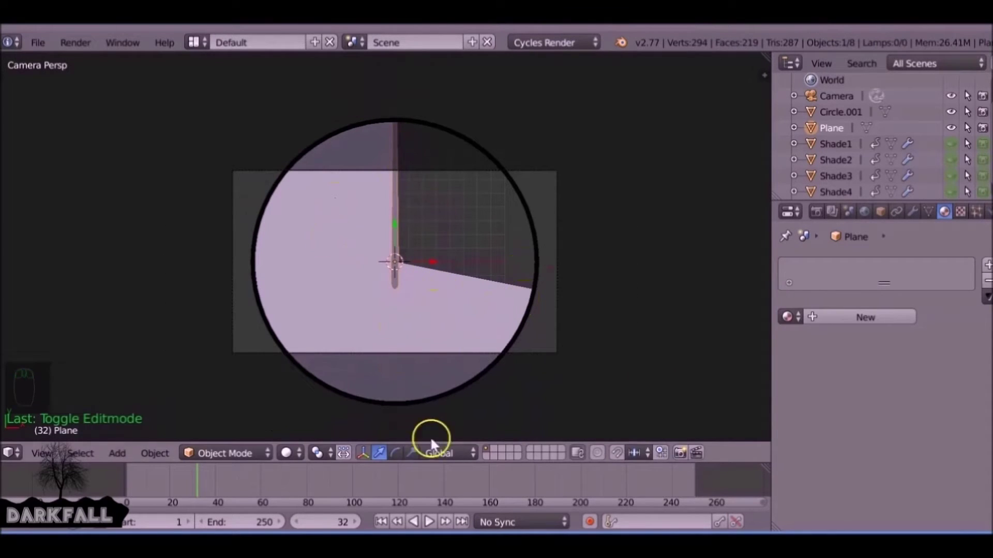
pyautogui.click(971, 144)
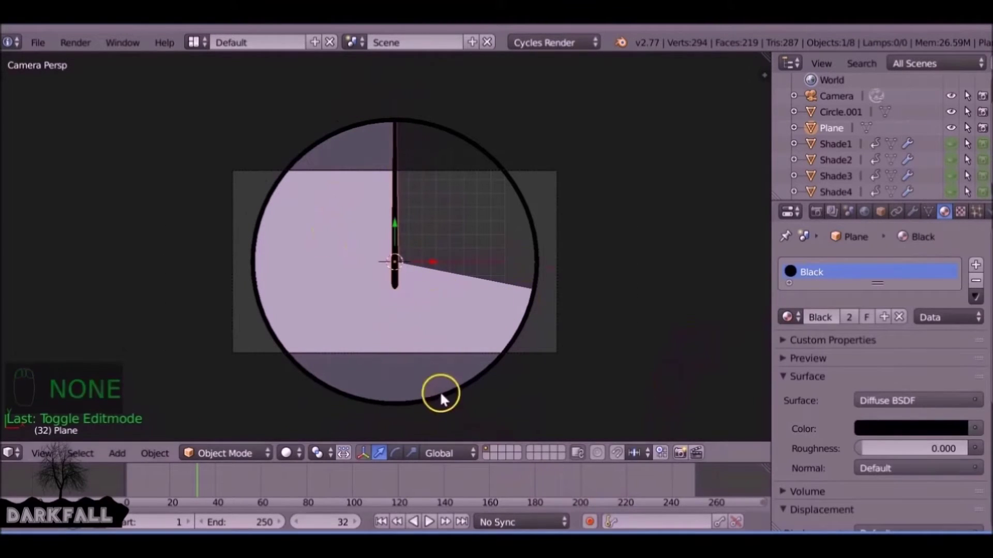
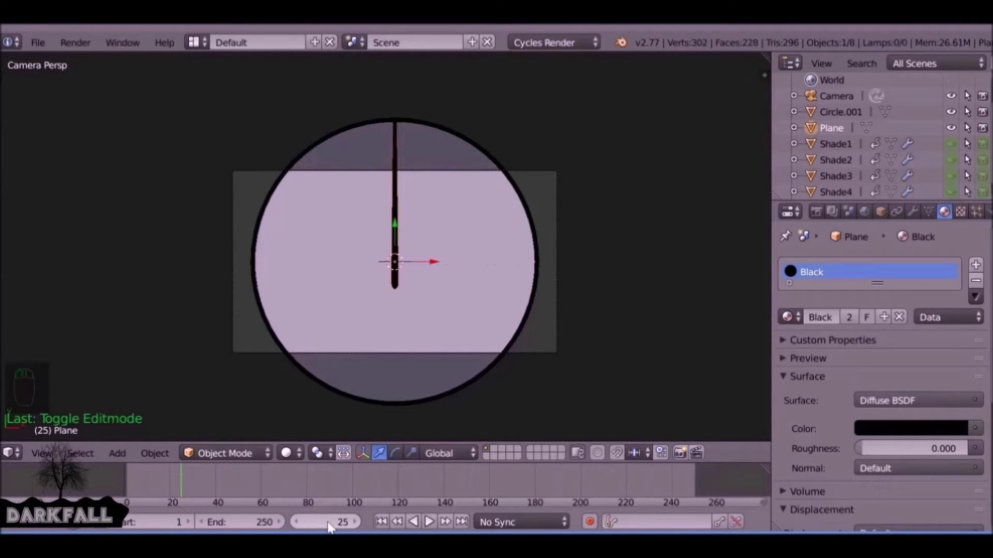
# Step frame by frame from 25, rotating the needle each frame so auto keying records its sweep around the dial.
pyautogui.moveTo(594, 524); pyautogui.dragTo(427, 223)
pyautogui.press('r')
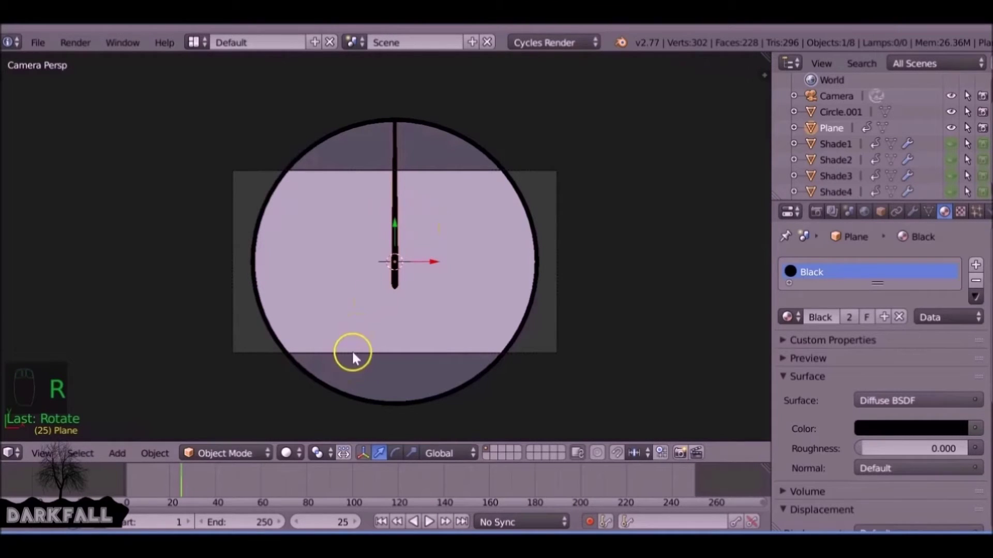
pyautogui.press('Right')
pyautogui.moveTo(469, 113); pyautogui.dragTo(483, 122)
pyautogui.press('r')
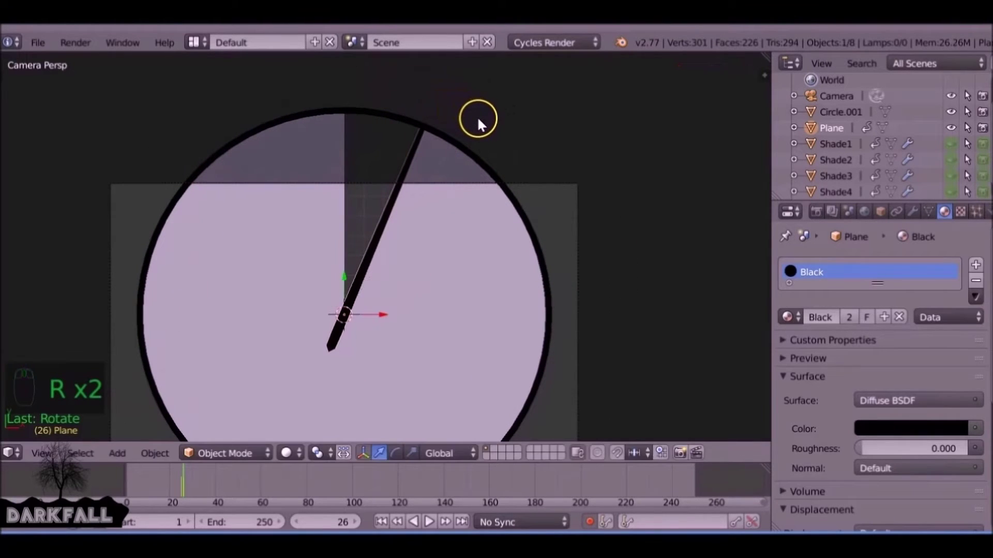
pyautogui.press('Right')
pyautogui.press('r')
pyautogui.press('Right')
pyautogui.press('r')
pyautogui.press('Right')
pyautogui.press('r')
pyautogui.press('Right')
pyautogui.press('r')
pyautogui.press('Right')
pyautogui.press('r')
pyautogui.middleClick(528, 328)
pyautogui.press('Right')
pyautogui.press('r')
pyautogui.press('Right')
pyautogui.press('r')
pyautogui.press('Right')
pyautogui.press('r')
pyautogui.press('Right')
pyautogui.press('r')
pyautogui.press('Right')
pyautogui.press('r')
pyautogui.press('Right')
pyautogui.press('r')
pyautogui.press('r')
pyautogui.press('Right')
pyautogui.press('r')
pyautogui.middleClick(440, 285)
pyautogui.press('r')
pyautogui.press('Down')
pyautogui.press('Right')
pyautogui.press('Left')
pyautogui.press('Left')
pyautogui.press('Left')
pyautogui.press('Right')
pyautogui.press('Right')
pyautogui.press('Right')
pyautogui.press('Left')
pyautogui.press('r')
pyautogui.press('Right')
pyautogui.press('Right')
pyautogui.press('r')
pyautogui.press('Right')
pyautogui.press('r')
pyautogui.press('Right')
pyautogui.press('r')
pyautogui.middleClick(534, 209)
pyautogui.press('Right')
pyautogui.press('Right')
pyautogui.press('r')
pyautogui.press('Right')
pyautogui.press('r')
pyautogui.press('Right')
pyautogui.press('r')
pyautogui.press('Right')
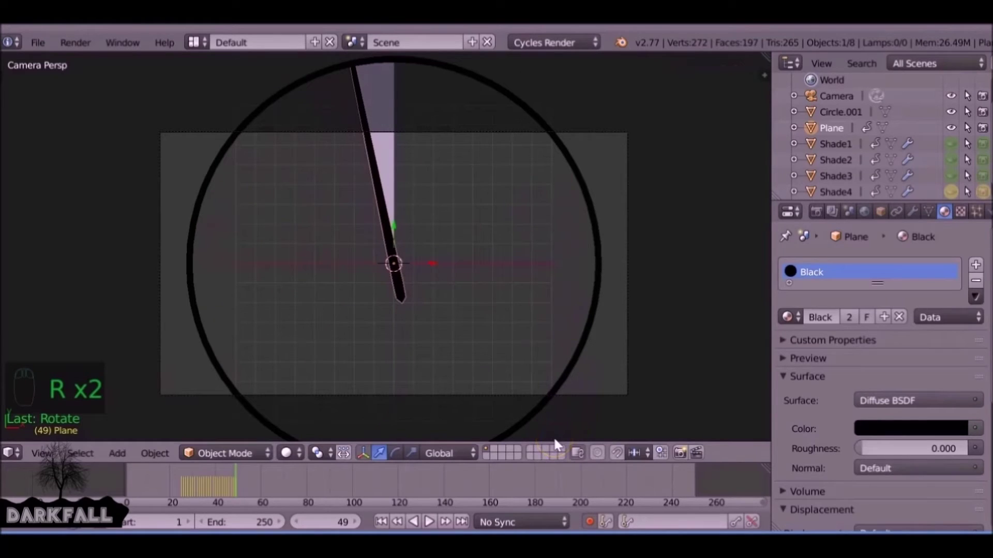
# At frame 50 reset the needle's rotation to vertical and keyframe it, completing one full sweep.
pyautogui.press('Right')
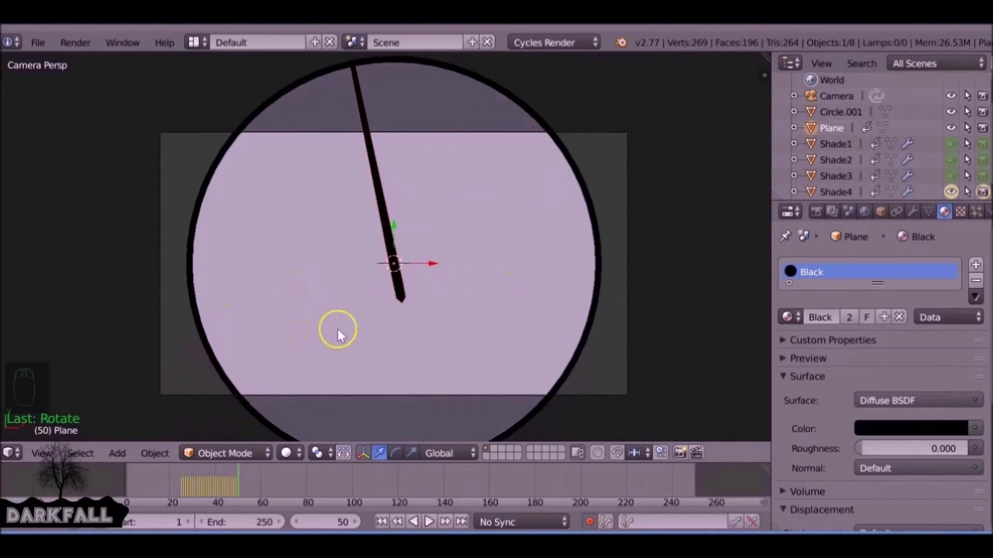
pyautogui.press('alt+r')
pyautogui.press('r')
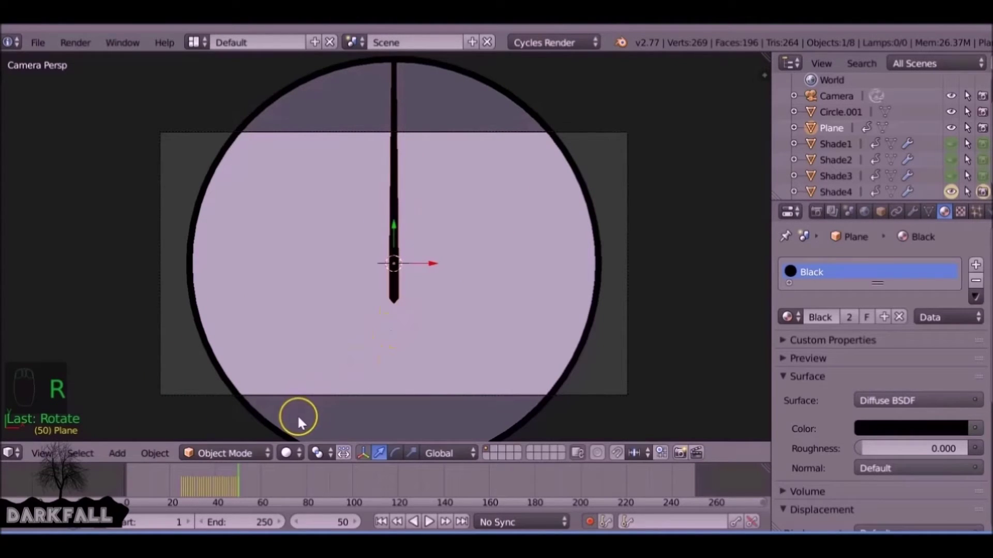
# Scrub back and forth through the frames to check the needle's sweep.
pyautogui.press('Left')
pyautogui.press('Right')
pyautogui.press('Left')
pyautogui.press('Left')
pyautogui.press('Left')
pyautogui.press('Left')
pyautogui.press('Left')
pyautogui.press('Right')
pyautogui.press('Right')
pyautogui.press('Right')
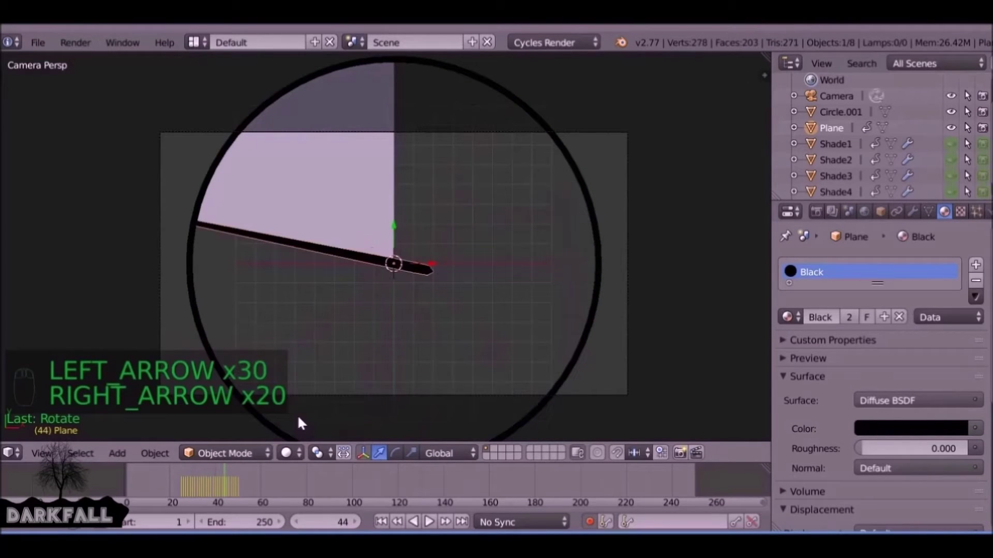
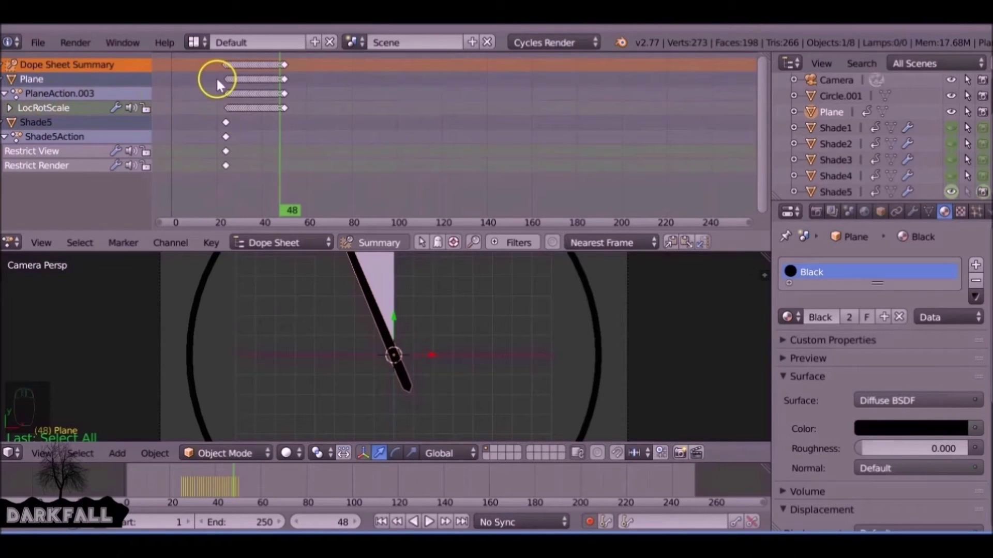
# In the Dope Sheet select all the needle's rotation keys and duplicate them after frame 48.
pyautogui.press('a')
pyautogui.press('a')
pyautogui.press('b')
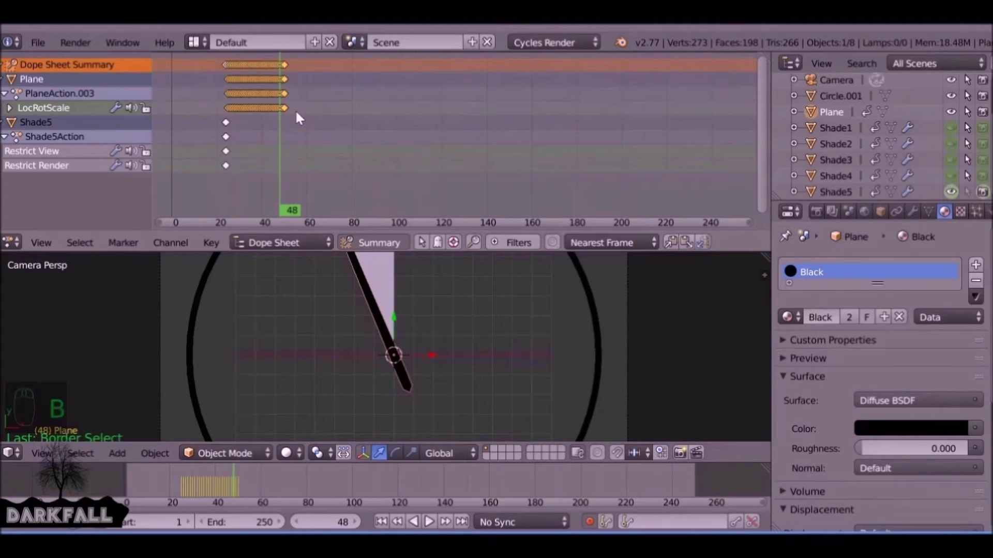
pyautogui.moveTo(289, 96); pyautogui.dragTo(307, 95)
pyautogui.press('a')
pyautogui.press('b')
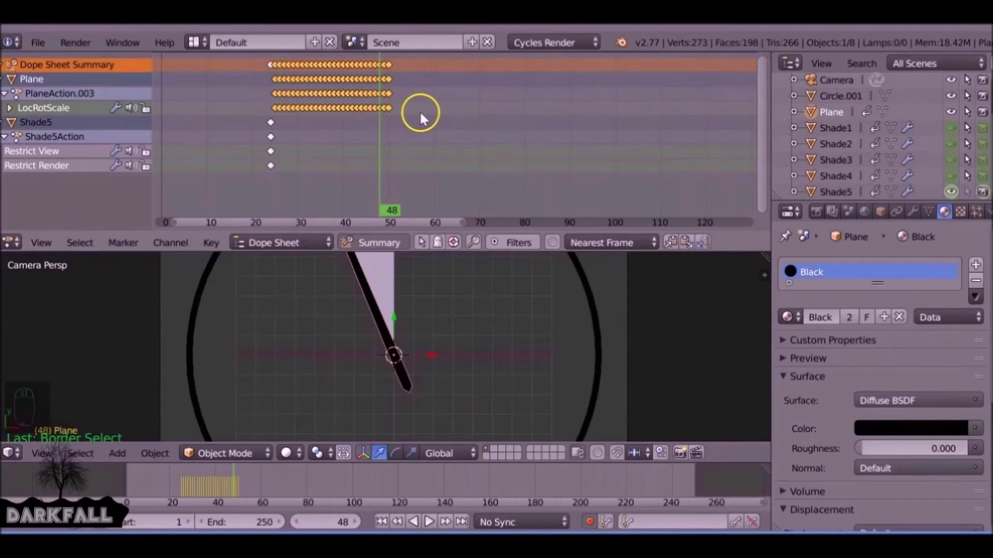
pyautogui.moveTo(424, 115); pyautogui.dragTo(523, 114)
pyautogui.press('shift+d')
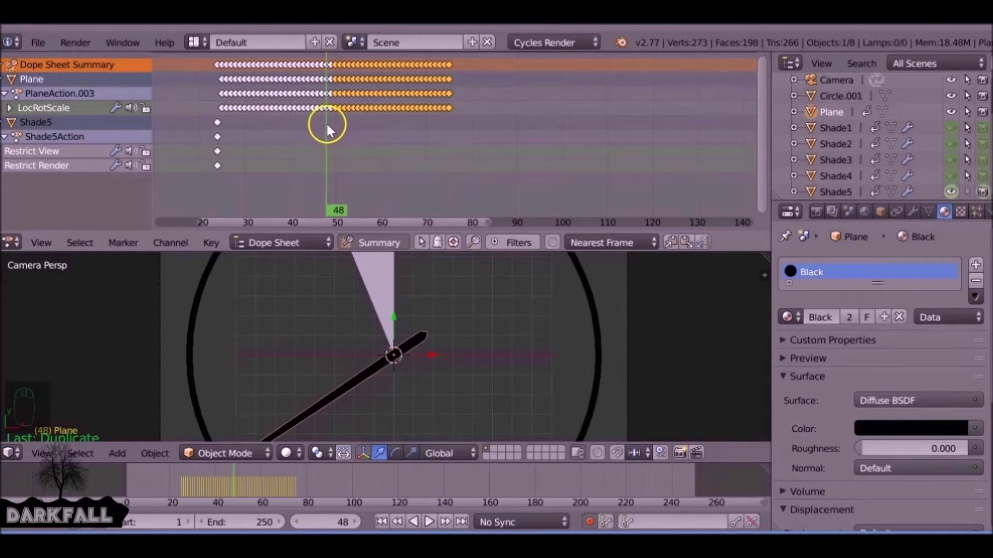
# Scrub to frame 57, try another duplicate of the keys and undo the misplaced copies.
pyautogui.moveTo(241, 480); pyautogui.dragTo(243, 487)
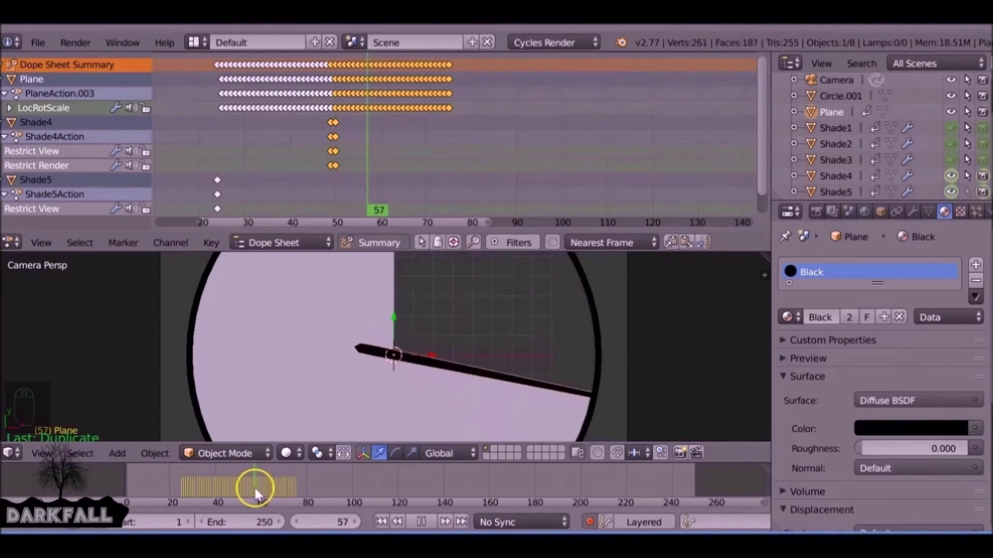
pyautogui.moveTo(494, 144); pyautogui.dragTo(394, 122)
pyautogui.press('shift+d')
pyautogui.moveTo(506, 116); pyautogui.dragTo(566, 116)
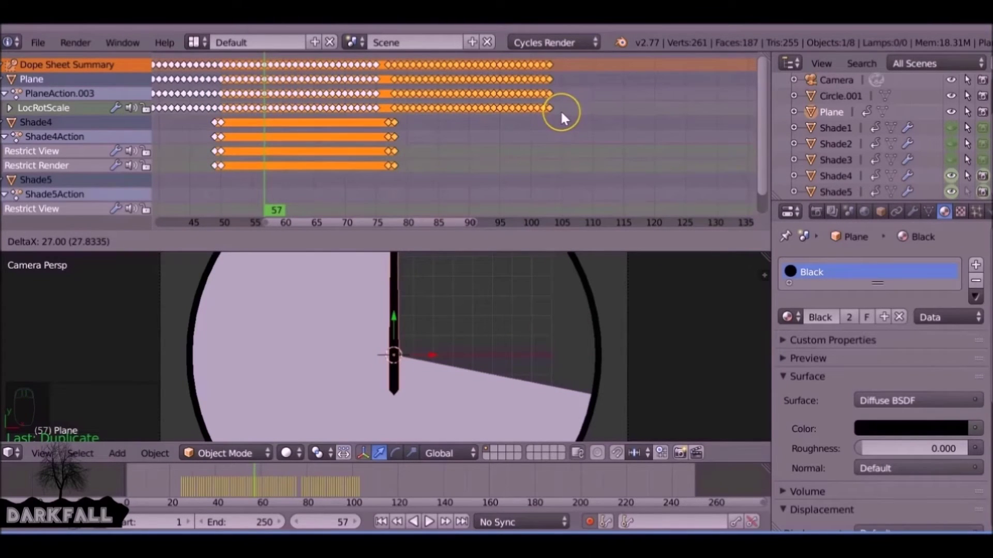
pyautogui.moveTo(372, 116); pyautogui.dragTo(372, 116)
pyautogui.press('ctrl+z')
pyautogui.press('ctrl+z')
pyautogui.press('ctrl+z')
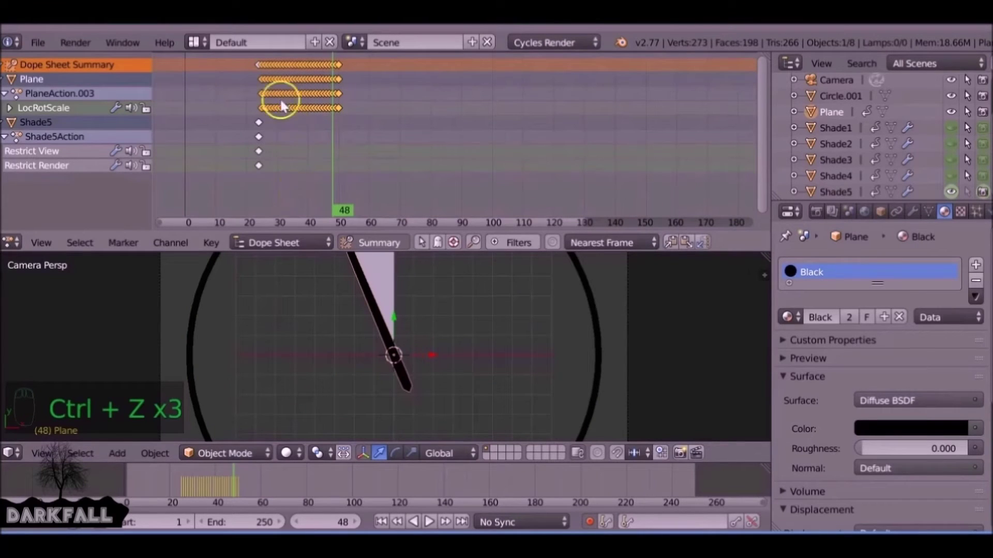
# Select the latest cycle of needle keys and duplicate it four more times, extending the sweep to about frame 150.
pyautogui.moveTo(328, 105); pyautogui.dragTo(445, 106)
pyautogui.press('shift+d')
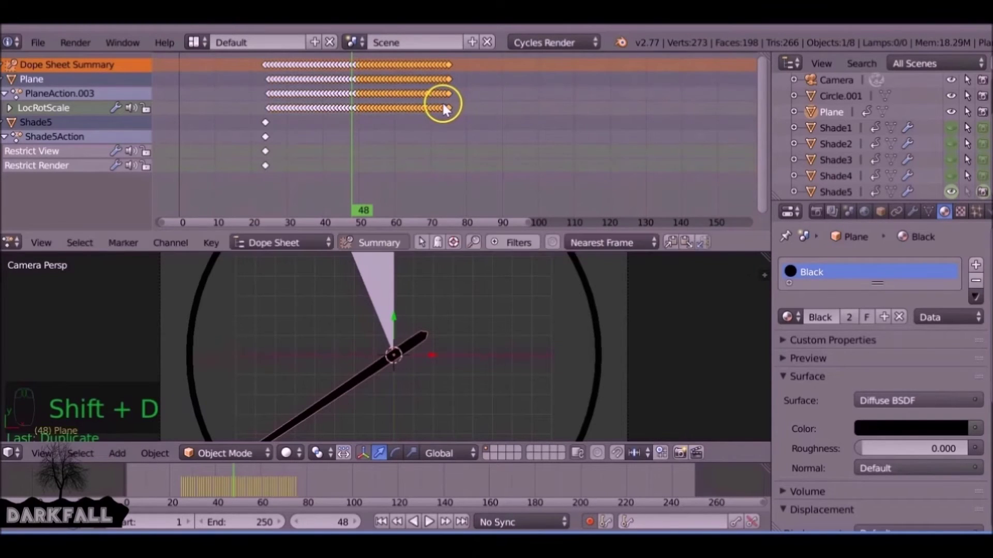
pyautogui.press('shift+d')
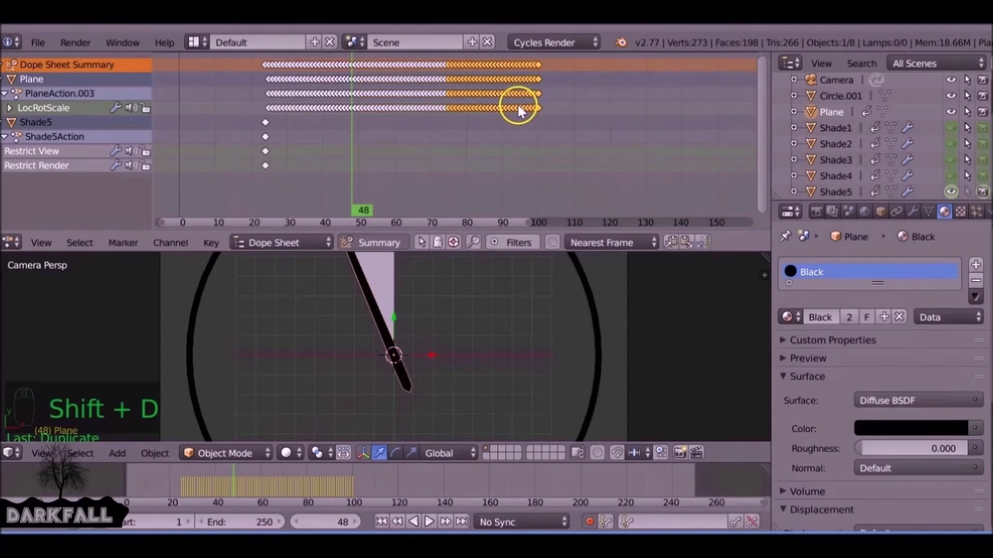
pyautogui.press('shift+d')
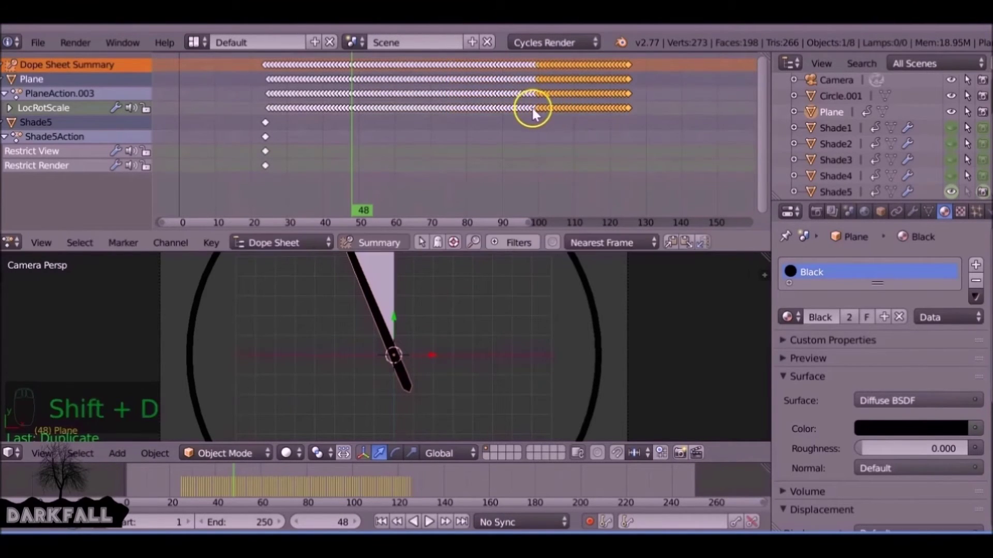
pyautogui.press('shift+d')
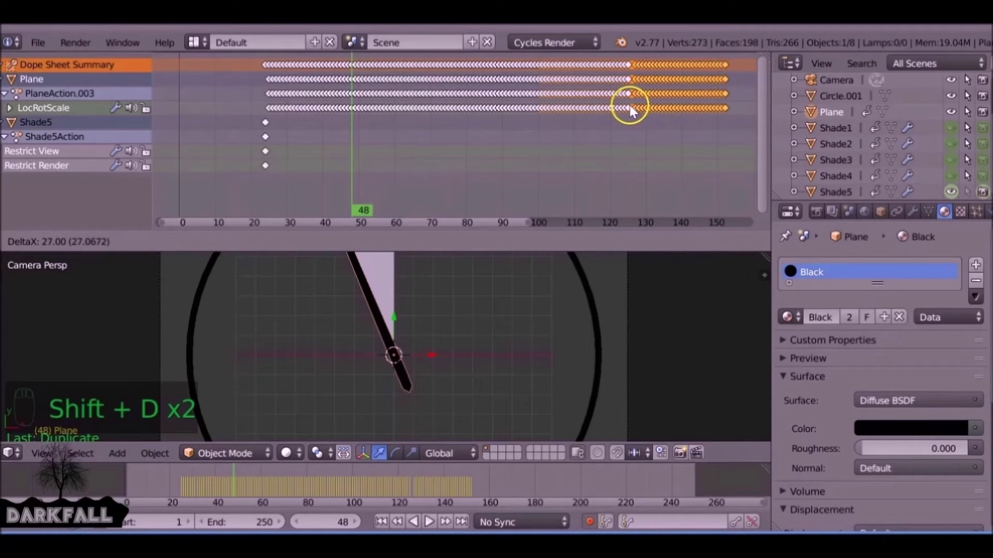
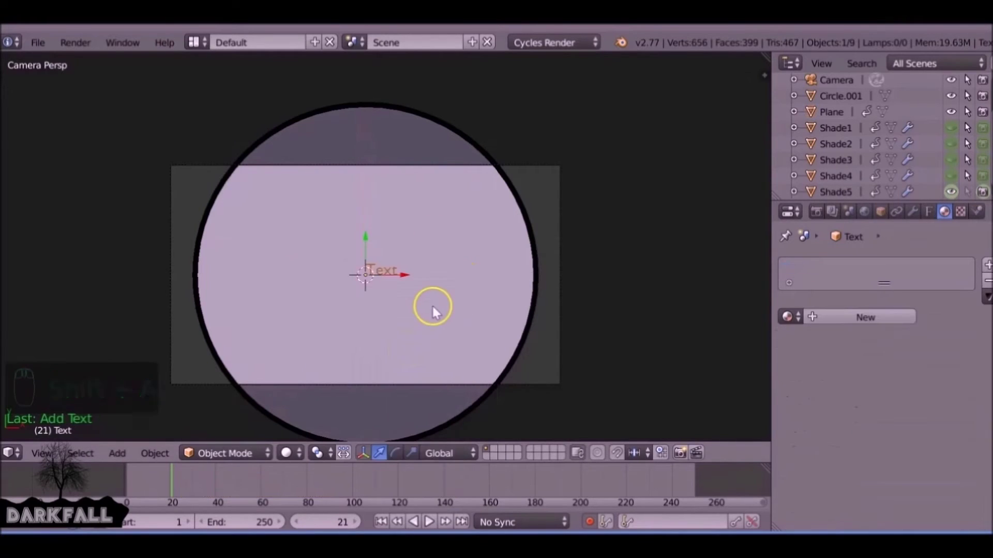
# Edit the new Text object, clear the default word and enter the digits '1 2 3 4 5'.
pyautogui.press('Tab')
pyautogui.press('BackSpace')
pyautogui.press('BackSpace')
pyautogui.press('BackSpace')
pyautogui.press('BackSpace')
pyautogui.press('1')
pyautogui.press('space')
pyautogui.press('2')
pyautogui.press('space')
pyautogui.press('3')
pyautogui.press('space')
pyautogui.press('4')
pyautogui.press('space')
pyautogui.press('5')
# Leave edit mode and load HandyGeorge.ttf as the font with the Black material.
pyautogui.press('Tab')
pyautogui.press('s')
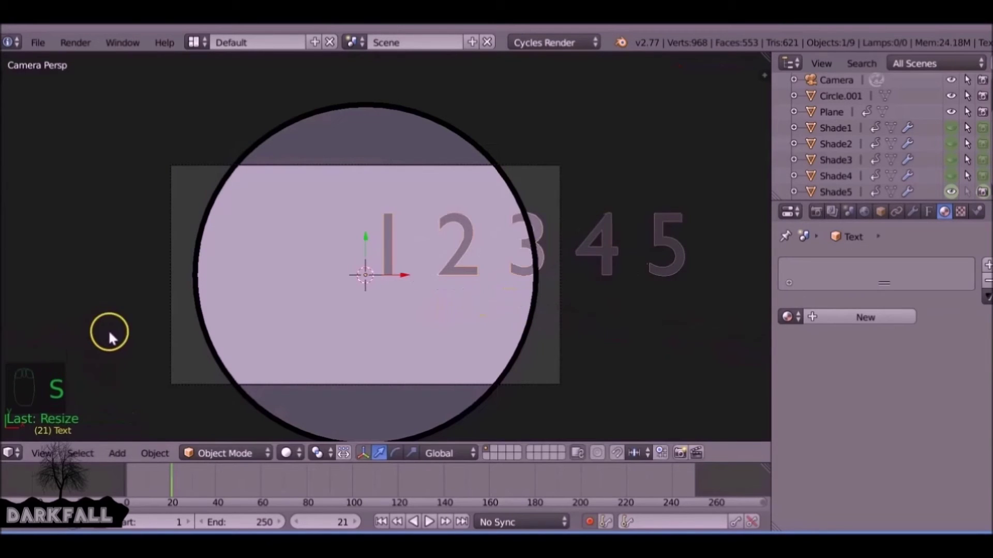
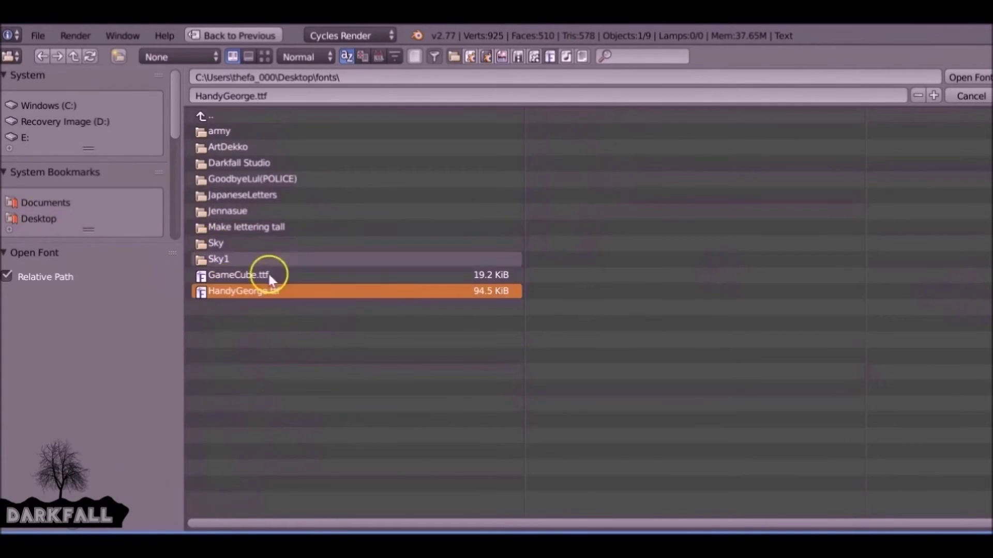
pyautogui.click(967, 78)
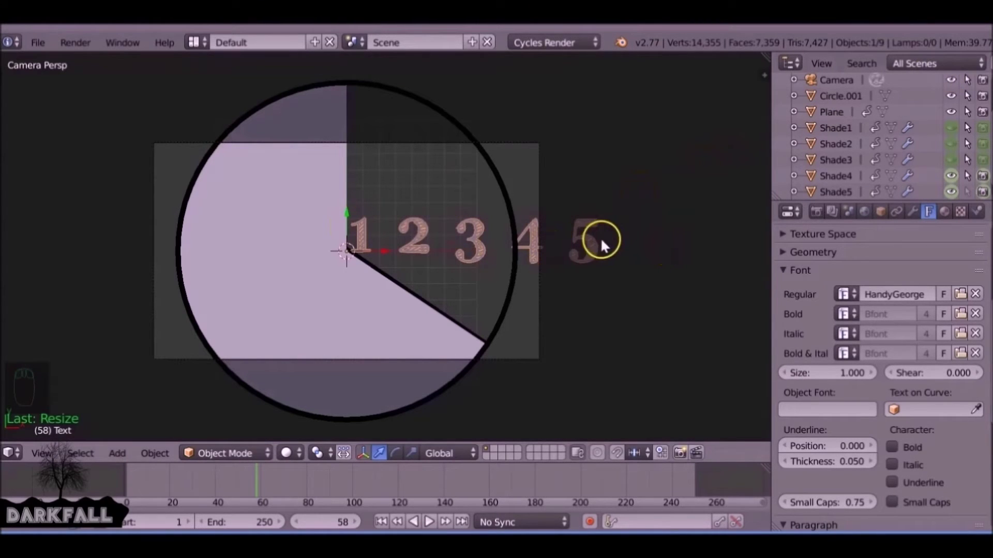
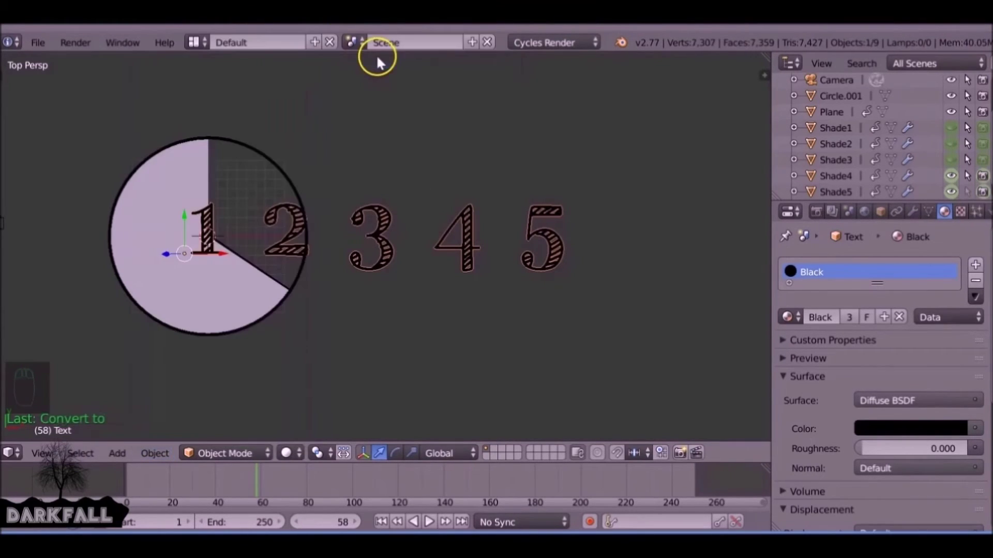
# Convert the number text to mesh and select each digit's linked geometry in Edit Mode.
pyautogui.press('Tab')
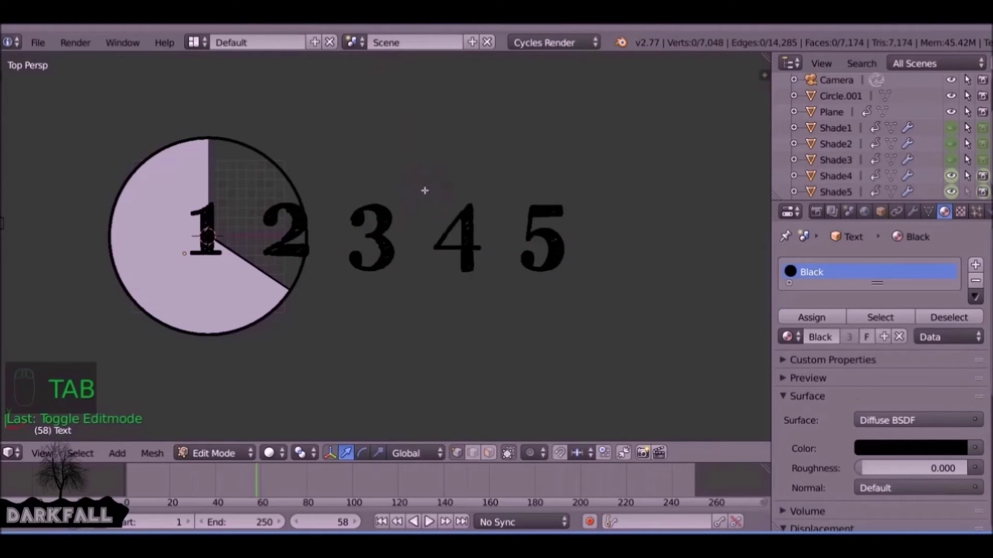
pyautogui.press('z')
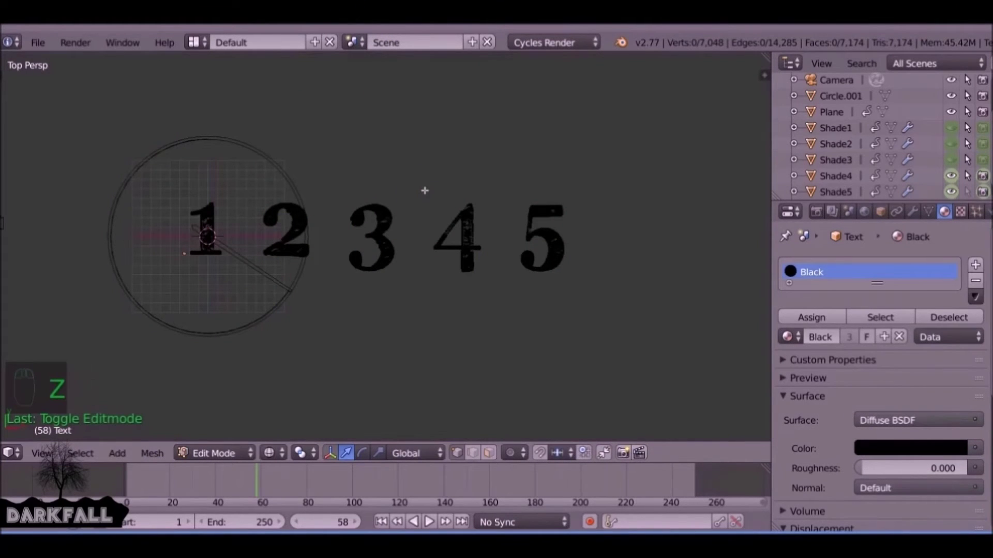
pyautogui.press('b')
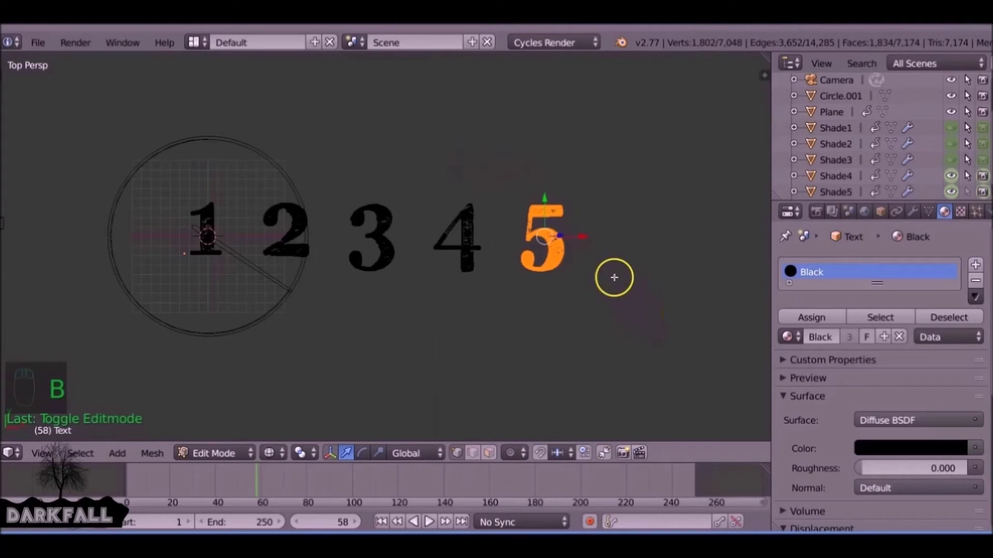
pyautogui.press('a')
pyautogui.press('b')
pyautogui.press('s')
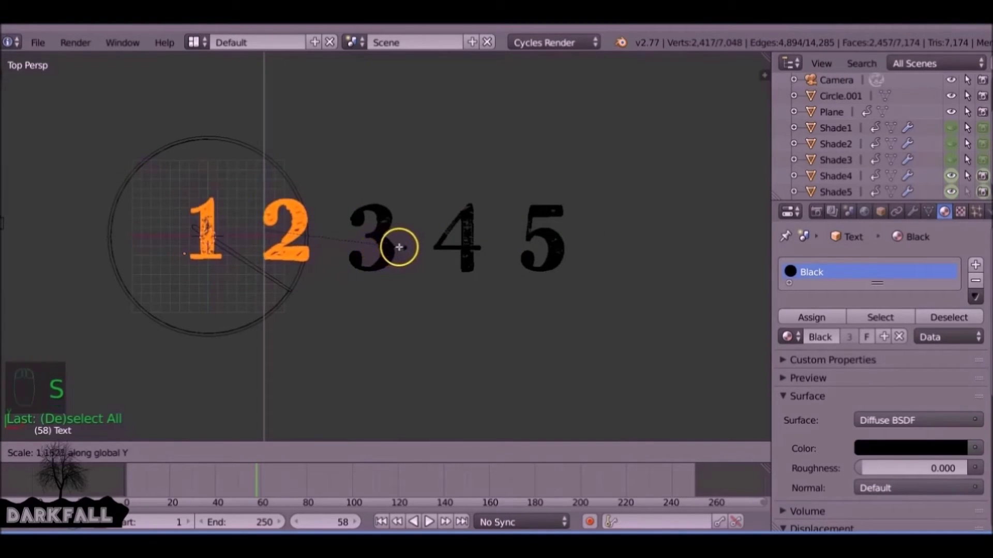
pyautogui.press('g')
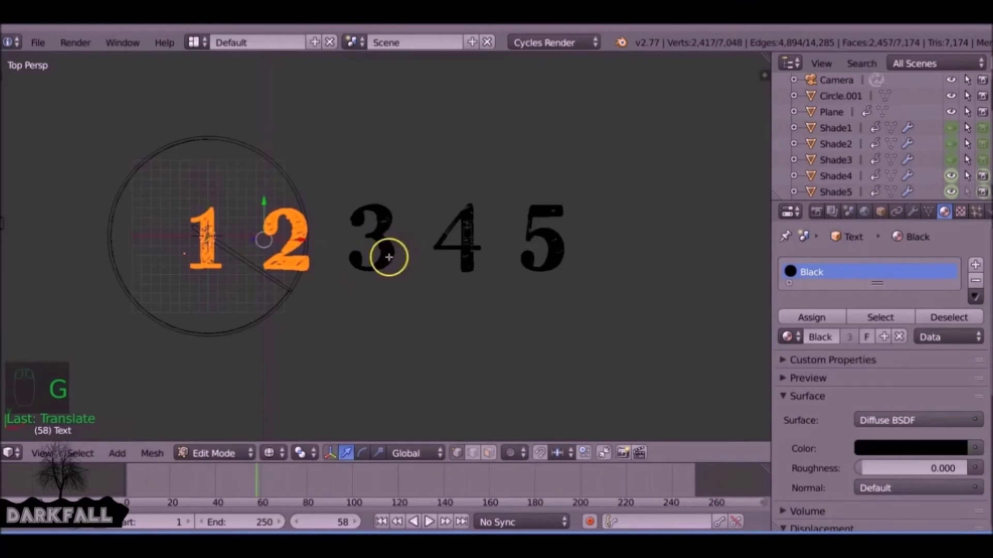
pyautogui.press('a')
pyautogui.press('b')
pyautogui.press('g')
pyautogui.press('s')
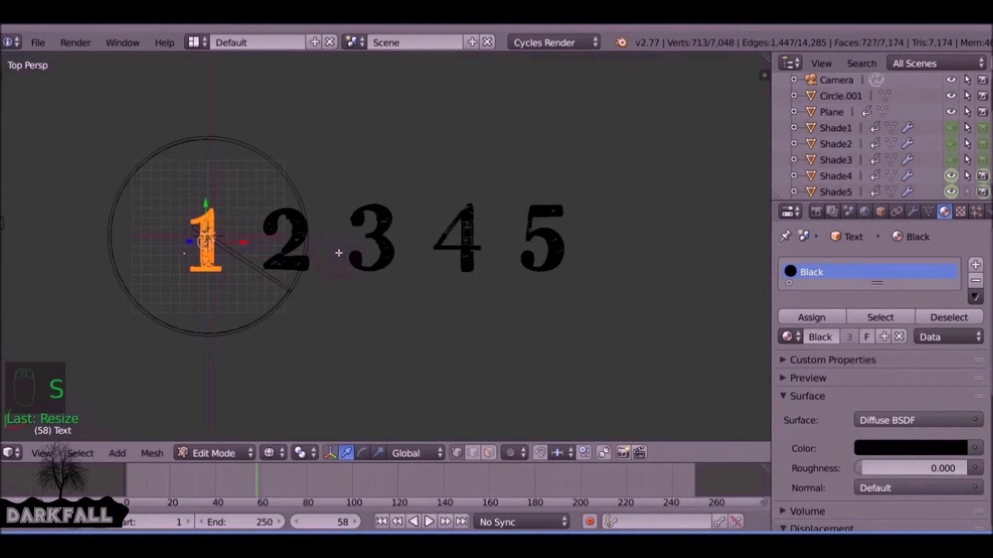
pyautogui.press('a')
pyautogui.press('b')
pyautogui.press('p')
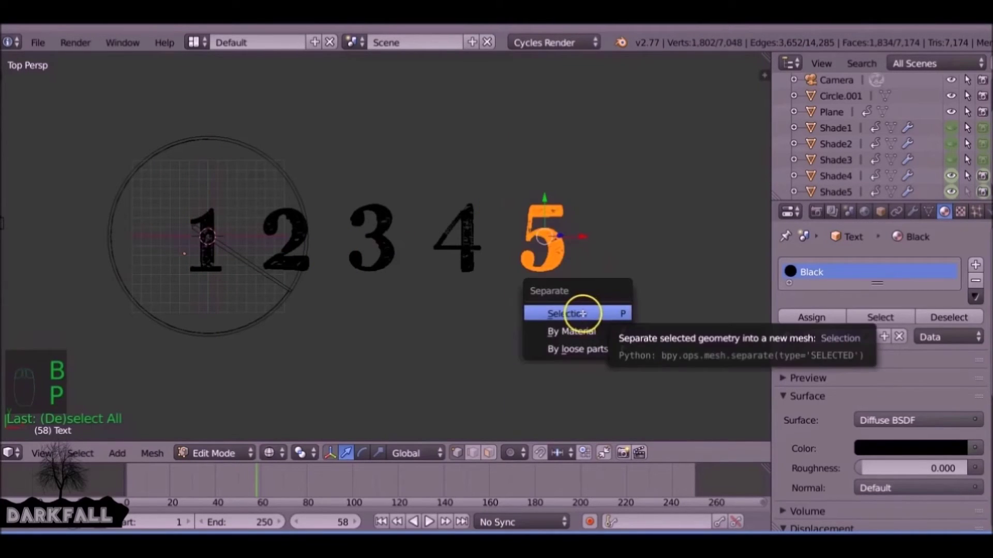
# Separate every digit into its own object by selection and return to Object Mode.
pyautogui.press('b')
pyautogui.press('p')
pyautogui.press('b')
pyautogui.press('p')
pyautogui.press('b')
pyautogui.press('p')
pyautogui.press('Tab')
pyautogui.moveTo(544, 247); pyautogui.dragTo(371, 250)
pyautogui.moveTo(470, 224); pyautogui.dragTo(296, 216)
pyautogui.press('z')
pyautogui.moveTo(297, 216); pyautogui.dragTo(212, 217)
pyautogui.moveTo(212, 218); pyautogui.dragTo(212, 214)
pyautogui.moveTo(455, 232); pyautogui.dragTo(448, 290)
pyautogui.press('KP_0')
pyautogui.press('KP_7')
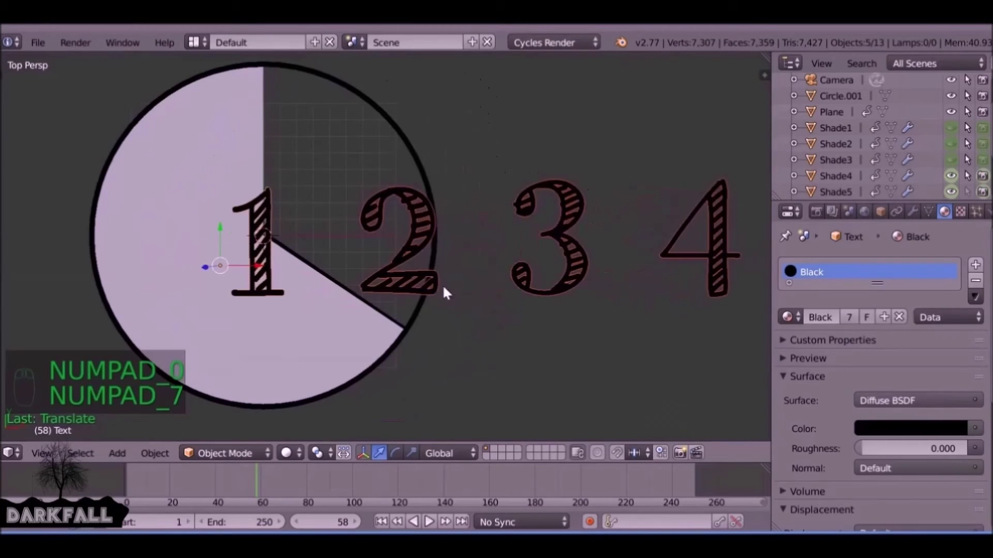
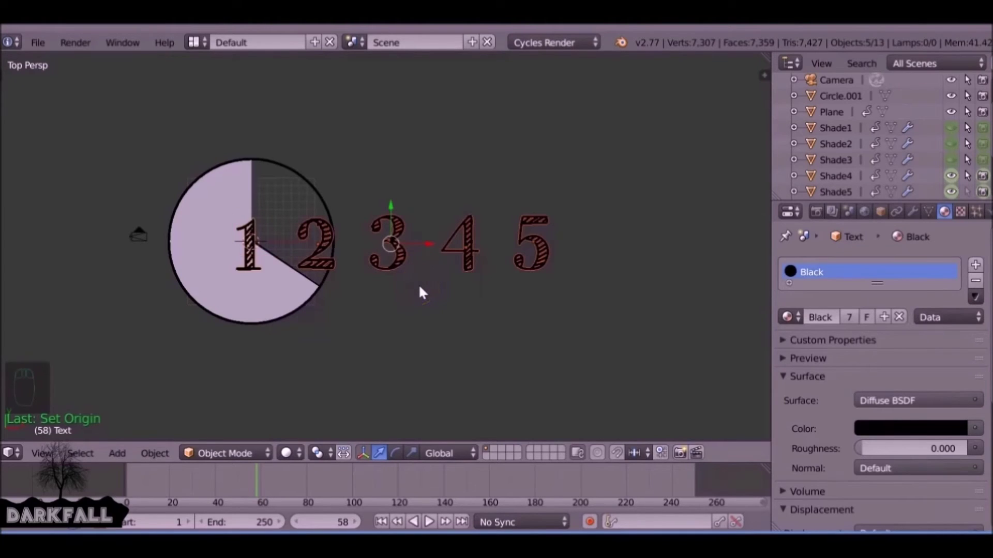
# Switch to the camera view and select the number 5 object.
pyautogui.moveTo(425, 248); pyautogui.dragTo(109, 235)
pyautogui.moveTo(78, 236); pyautogui.dragTo(229, 232)
pyautogui.press('KP_0')
pyautogui.press('space')
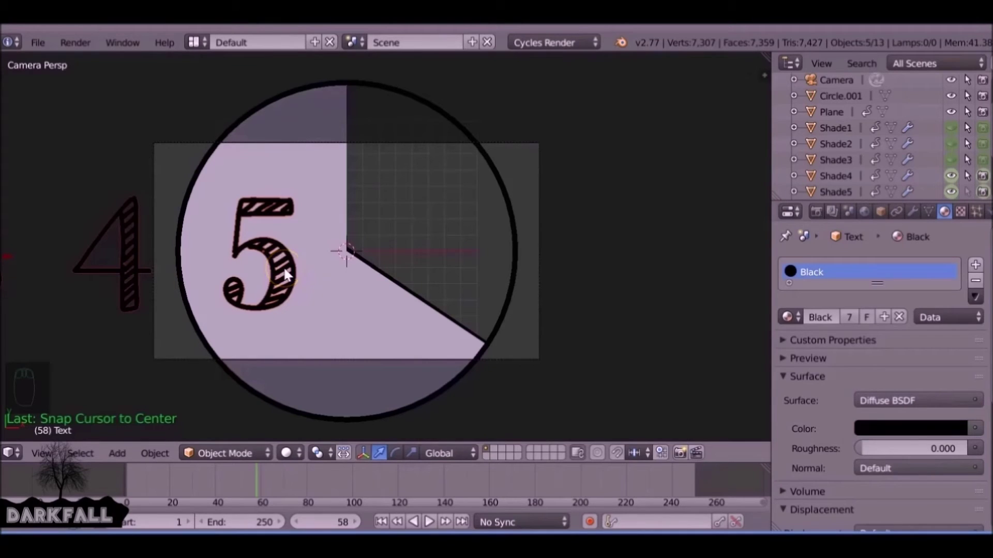
pyautogui.moveTo(288, 271); pyautogui.dragTo(301, 254)
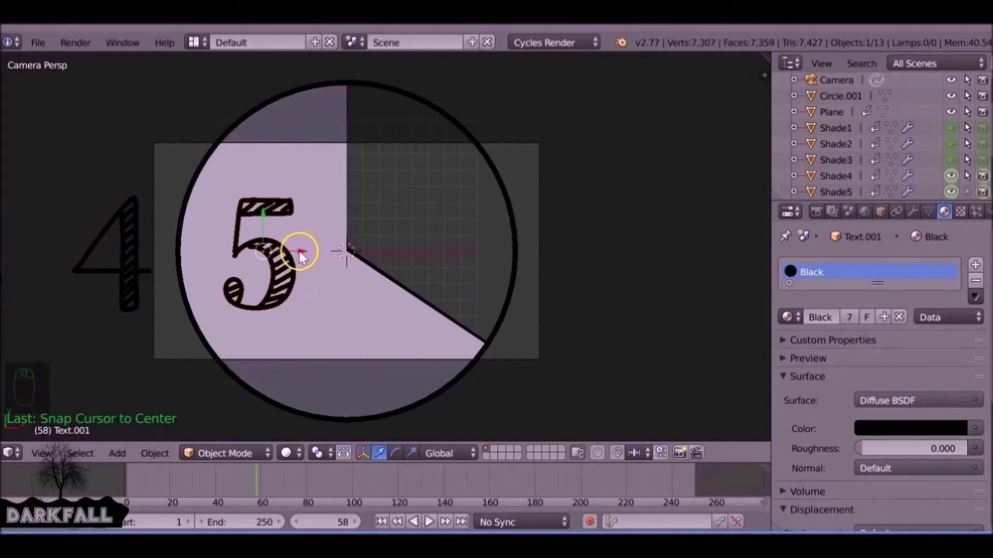
pyautogui.moveTo(305, 255); pyautogui.dragTo(374, 255)
# Move the number 5 to the centre of the circle as framed by the camera.
pyautogui.press('space')
pyautogui.press('Down')
pyautogui.press('Down')
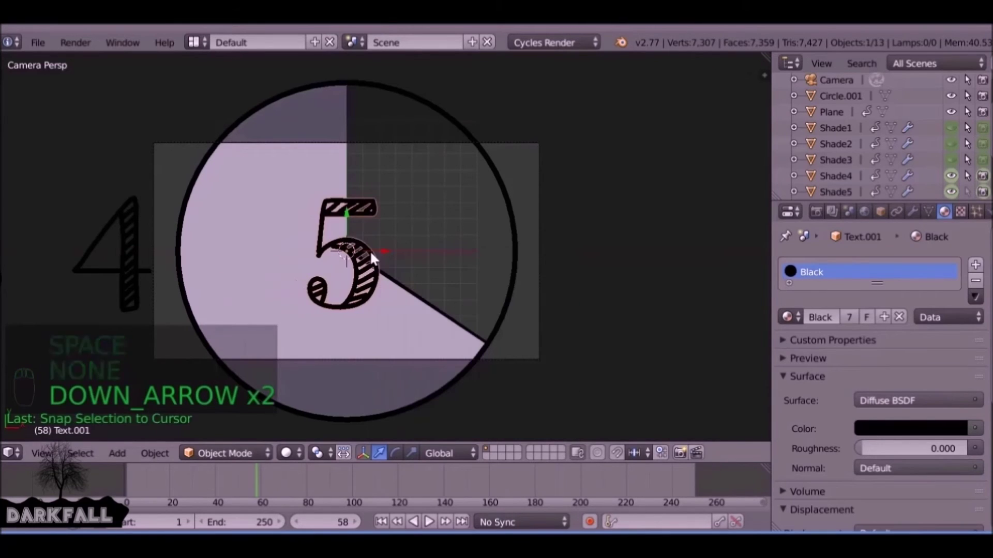
pyautogui.moveTo(387, 259); pyautogui.dragTo(385, 204)
pyautogui.moveTo(385, 204); pyautogui.dragTo(385, 191)
pyautogui.press('space')
pyautogui.press('Down')
pyautogui.moveTo(391, 203); pyautogui.dragTo(413, 233)
pyautogui.press('KP_0')
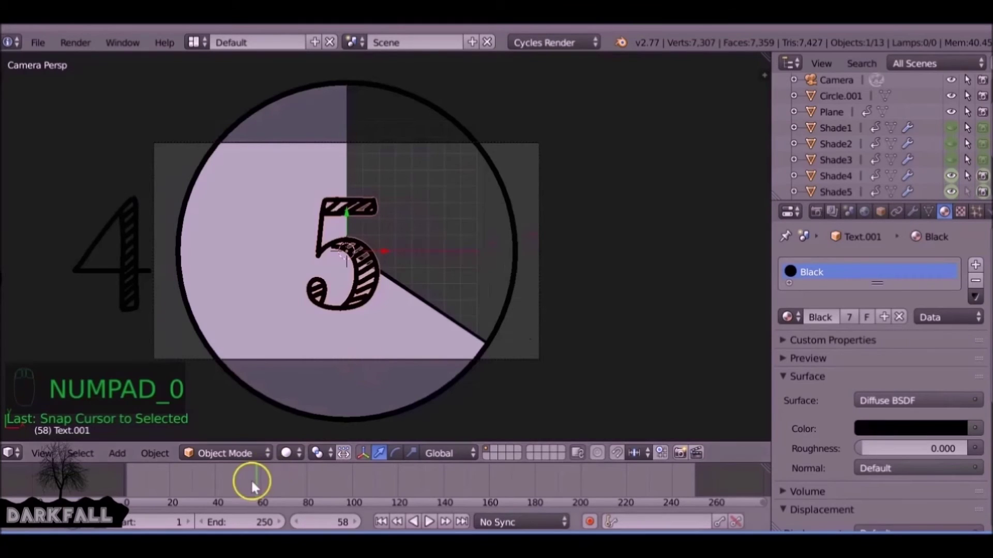
# Keyframe the number 5's viewport and render visibility so it shows only during its first second.
pyautogui.moveTo(261, 486); pyautogui.dragTo(192, 484)
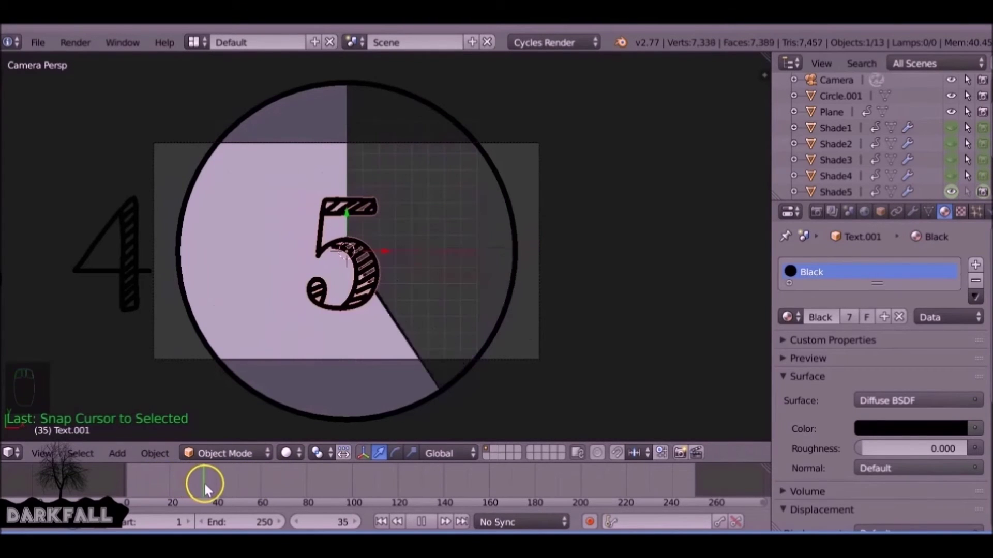
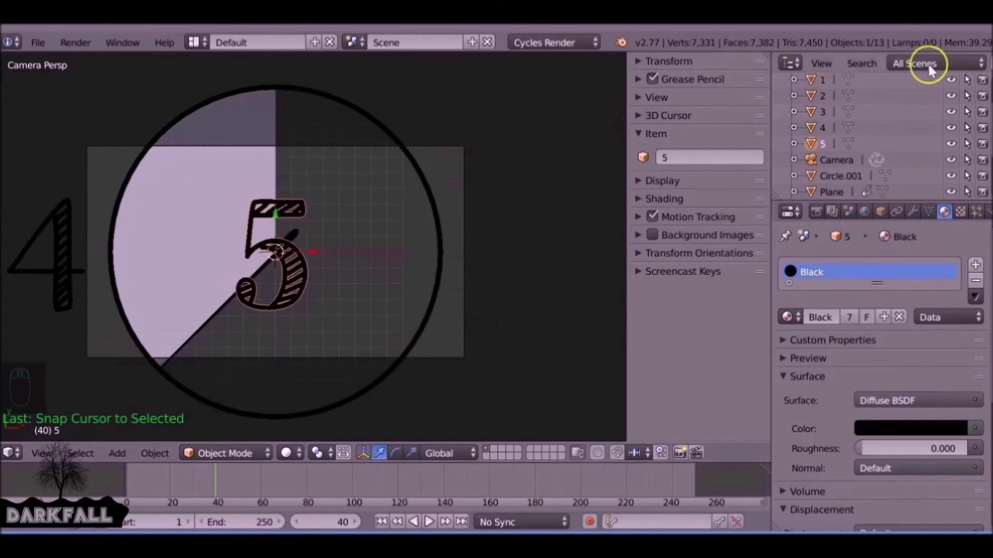
pyautogui.moveTo(931, 127); pyautogui.dragTo(966, 165)
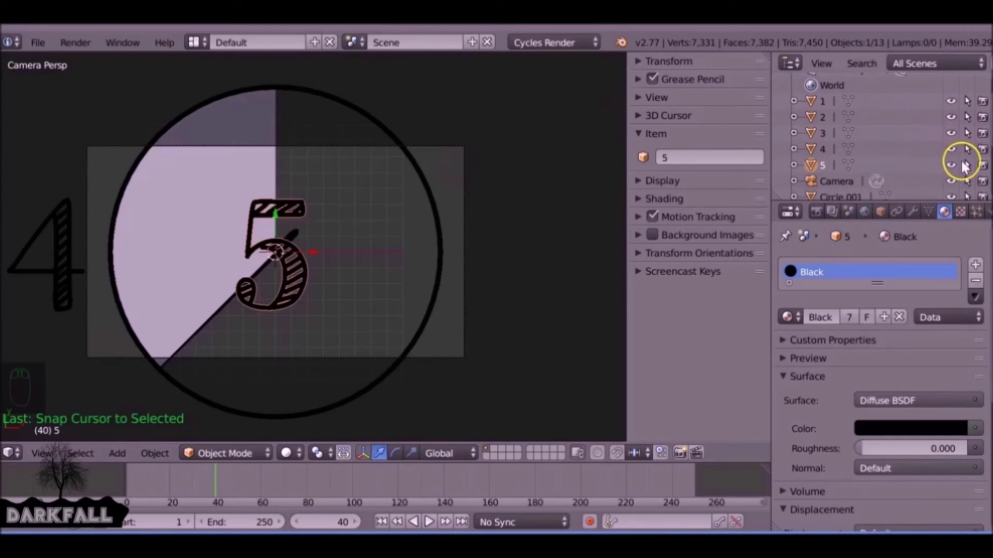
pyautogui.moveTo(219, 487); pyautogui.dragTo(236, 482)
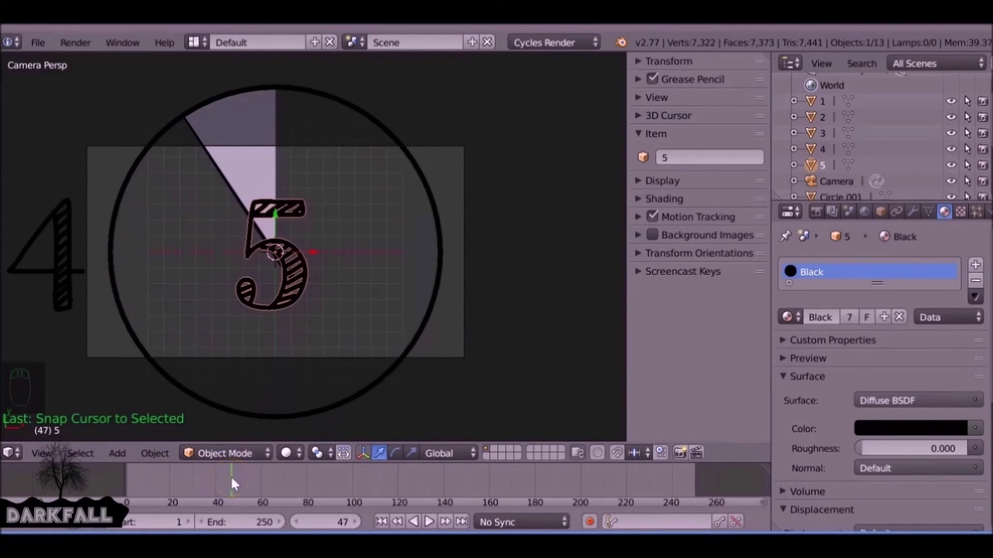
pyautogui.press('Right')
pyautogui.press('Right')
pyautogui.press('Right')
pyautogui.press('Left')
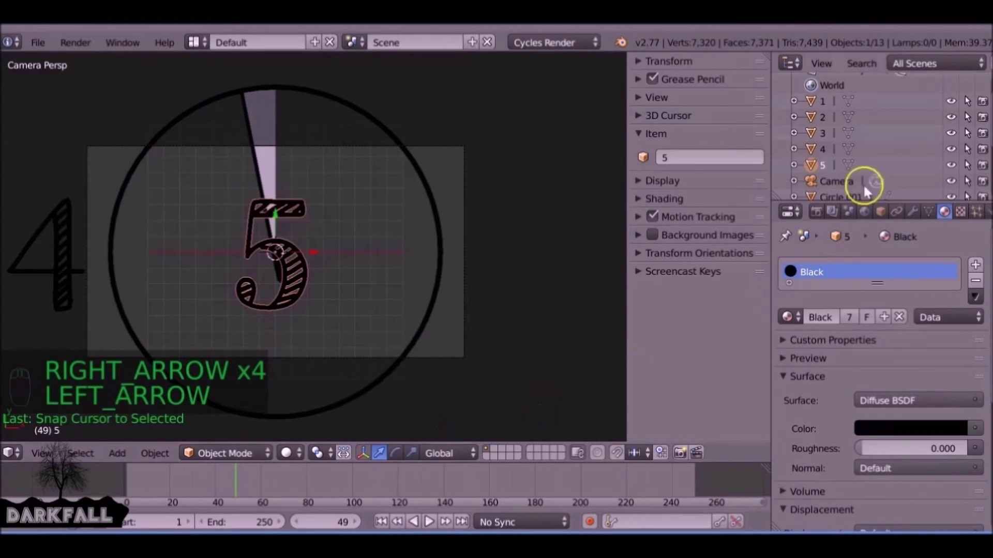
pyautogui.press('i')
pyautogui.press('i')
pyautogui.press('Right')
pyautogui.moveTo(954, 170); pyautogui.dragTo(988, 169)
pyautogui.press('i')
pyautogui.press('i')
# Snap the number 4 onto the circle's centre and key its starting visibility.
pyautogui.moveTo(75, 223); pyautogui.dragTo(134, 233)
pyautogui.press('space')
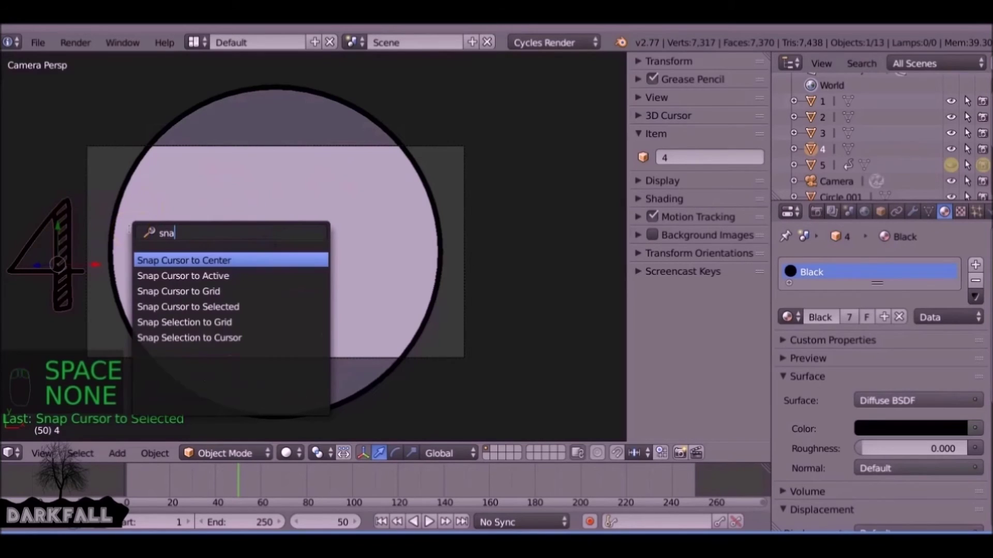
pyautogui.press('Down')
pyautogui.press('Down')
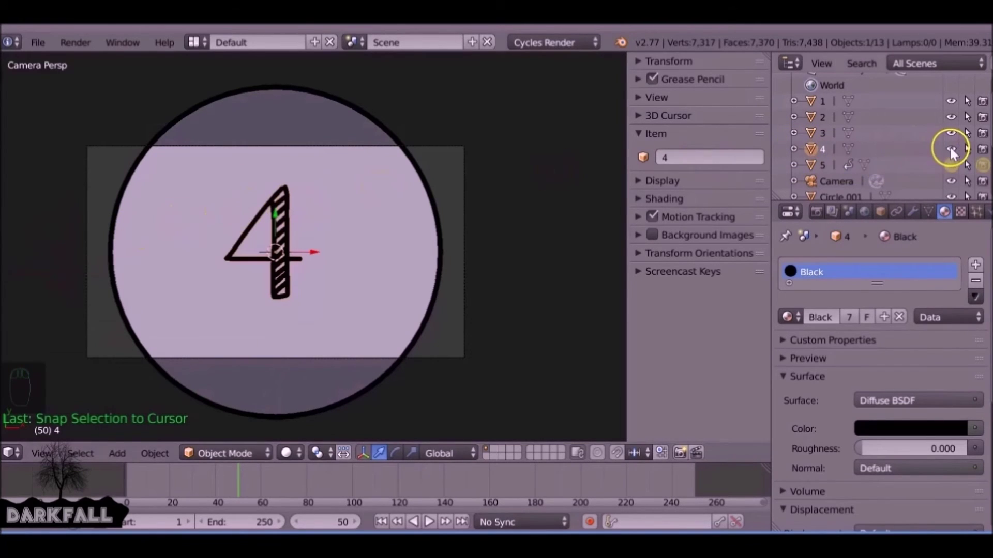
pyautogui.press('i')
pyautogui.press('Left')
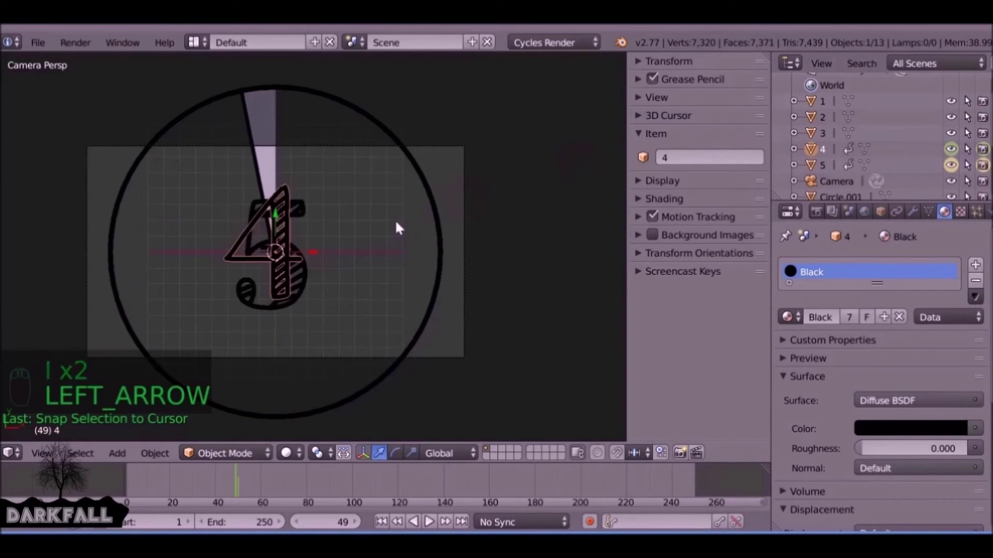
# Key the number 4's visibility toggles at its second and scrub to check the swap.
pyautogui.moveTo(953, 152); pyautogui.dragTo(476, 227)
pyautogui.press('i')
pyautogui.press('i')
pyautogui.press('Left')
pyautogui.press('Left')
pyautogui.press('Left')
pyautogui.press('Right')
pyautogui.press('Right')
pyautogui.press('Right')
pyautogui.press('Right')
pyautogui.press('Right')
pyautogui.press('Right')
pyautogui.press('Right')
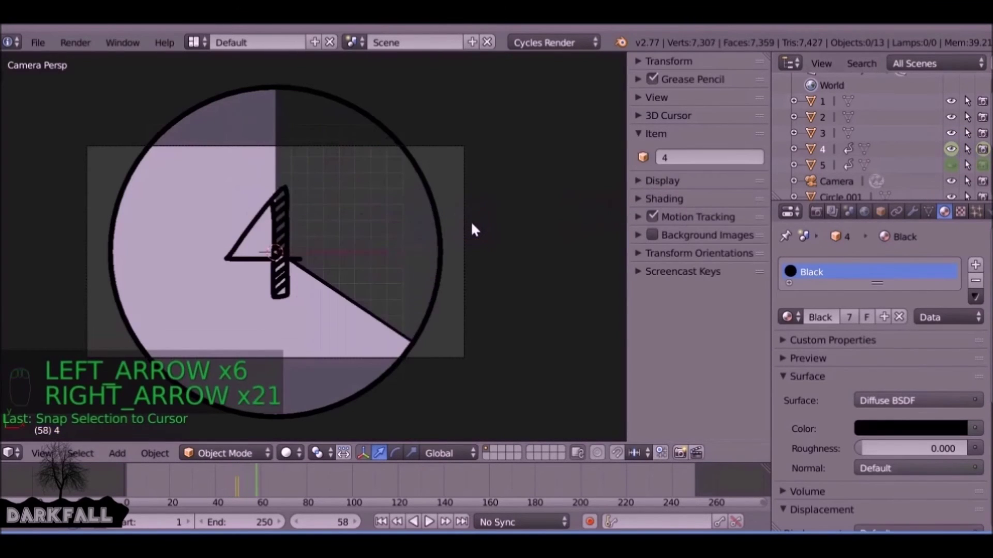
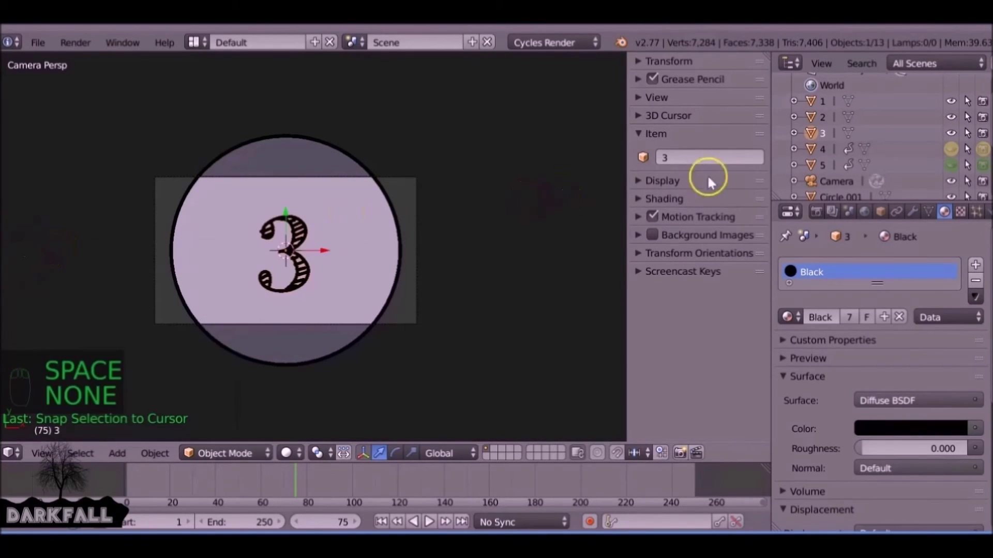
# Keyframe the number 3's visibility on and off around its own second.
pyautogui.press('i')
pyautogui.press('i')
pyautogui.press('Left')
pyautogui.moveTo(959, 138); pyautogui.dragTo(464, 208)
pyautogui.press('i')
pyautogui.press('i')
pyautogui.press('Right')
pyautogui.press('Right')
pyautogui.press('Right')
pyautogui.press('Right')
pyautogui.press('Right')
pyautogui.press('Right')
pyautogui.press('Right')
pyautogui.press('Left')
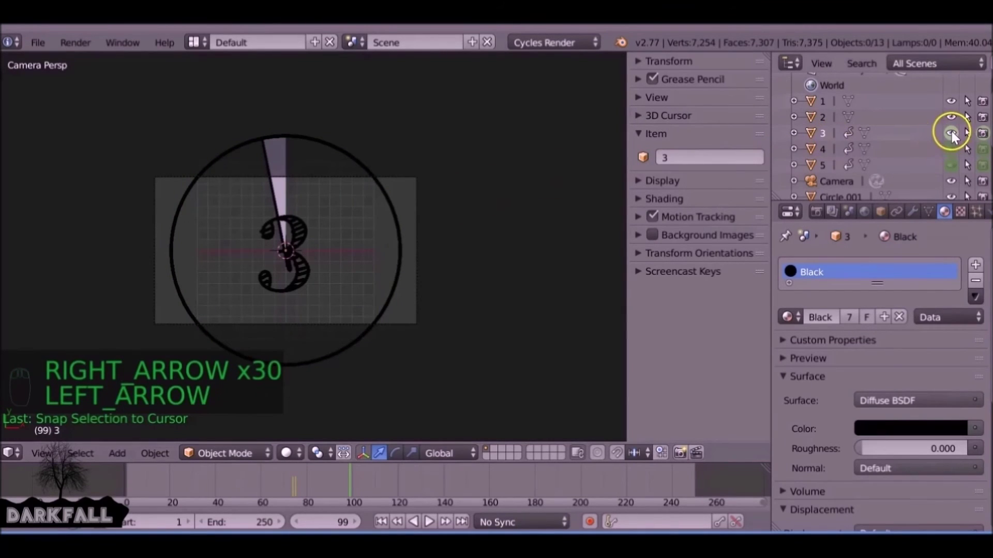
# Key the next visibility switch, then select the number 2 and snap it to the centre.
pyautogui.press('i')
pyautogui.press('i')
pyautogui.press('Right')
pyautogui.moveTo(957, 134); pyautogui.dragTo(140, 254)
pyautogui.press('i')
pyautogui.press('i')
pyautogui.middleClick(140, 255)
pyautogui.rightClick(192, 248)
pyautogui.press('space')
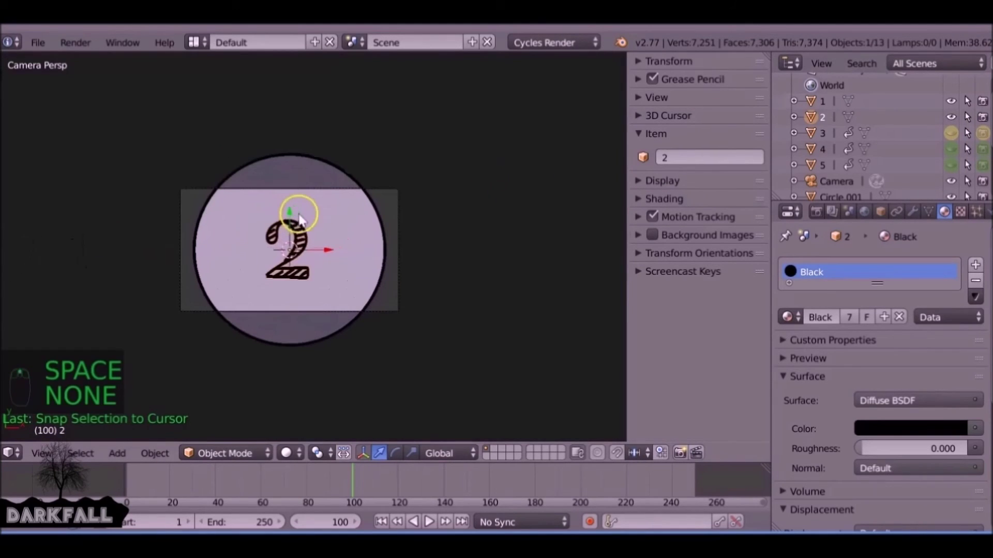
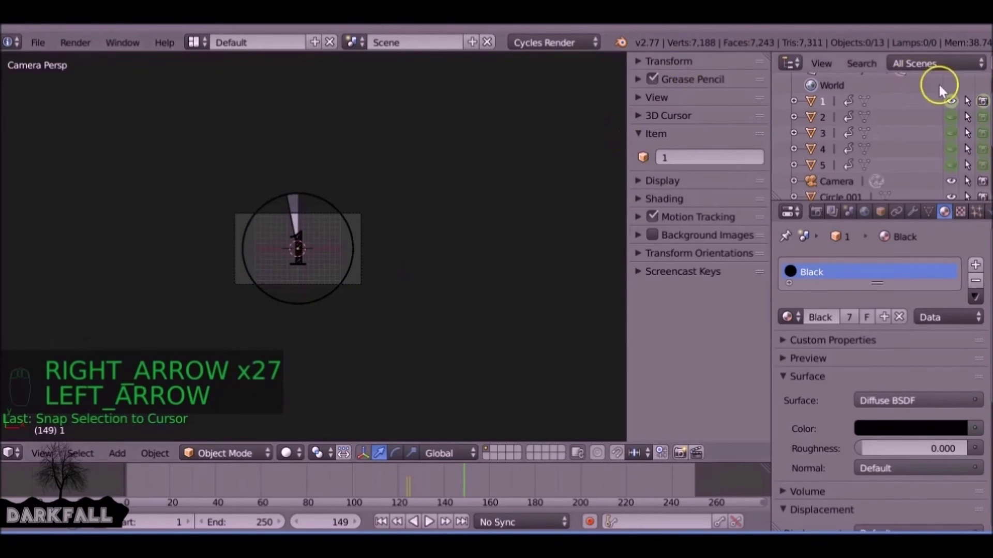
# Keyframe visibility for numbers 2 and 1 so 1 disappears by frame 150, scrubbing to verify.
pyautogui.press('i')
pyautogui.press('i')
pyautogui.press('Right')
pyautogui.press('i')
pyautogui.press('i')
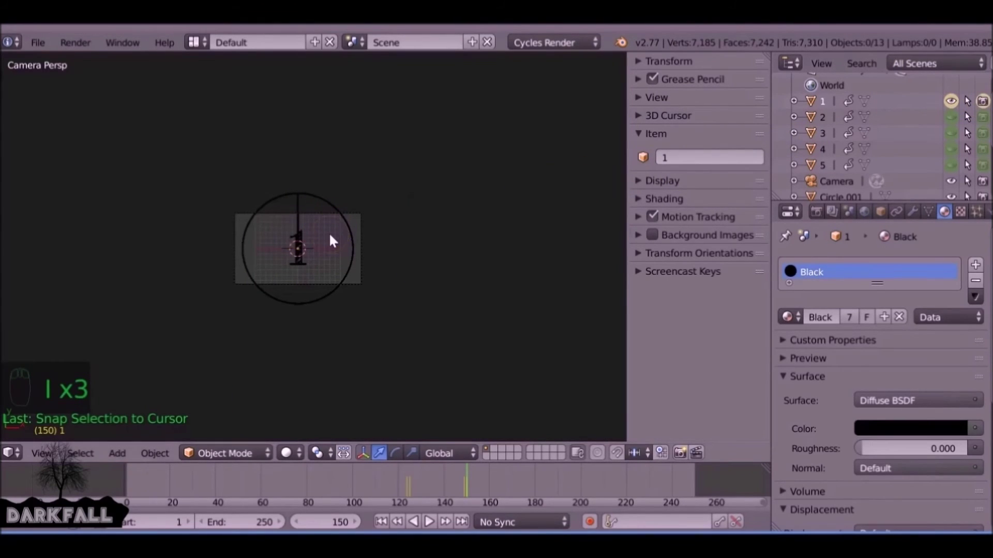
pyautogui.press('Left')
pyautogui.press('Right')
pyautogui.moveTo(954, 100); pyautogui.dragTo(406, 276)
pyautogui.press('i')
pyautogui.press('i')
pyautogui.press('Left')
pyautogui.press('Right')
pyautogui.press('Left')
pyautogui.press('Left')
pyautogui.press('Left')
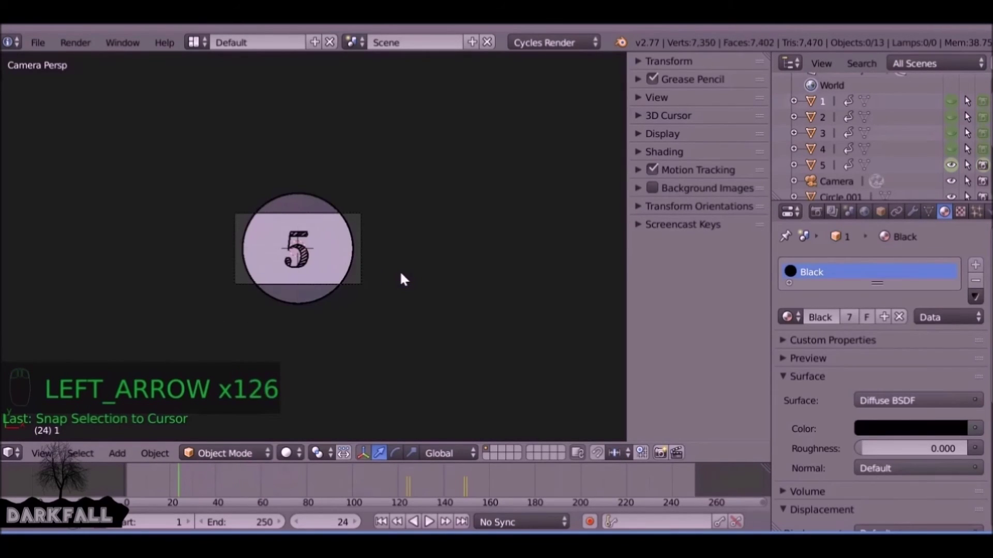
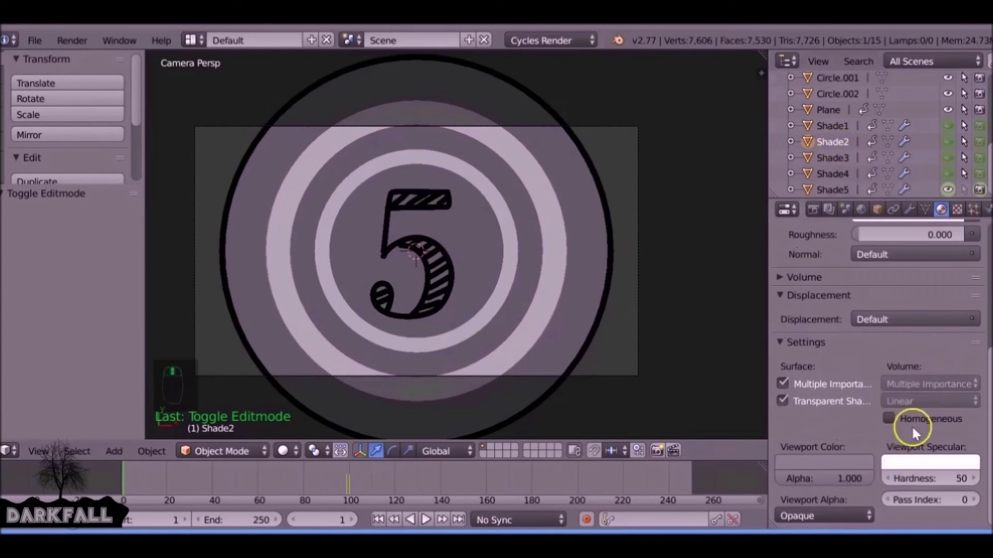
# Add circle and plane meshes and scale them into concentric rings and crosshair bars around the digit.
pyautogui.press('shift+a')
pyautogui.press('s')
pyautogui.press('s')
pyautogui.middleClick(549, 150)
pyautogui.click(460, 183)
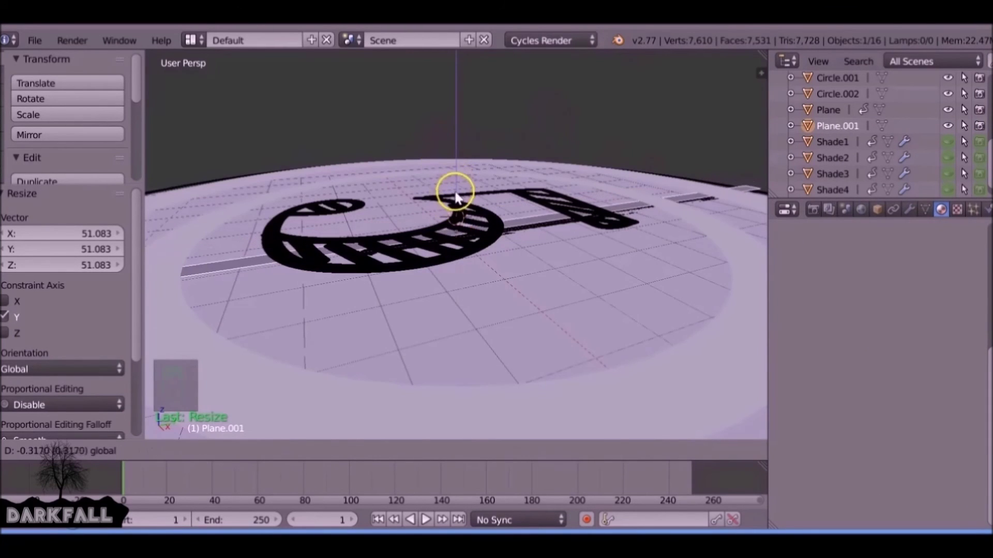
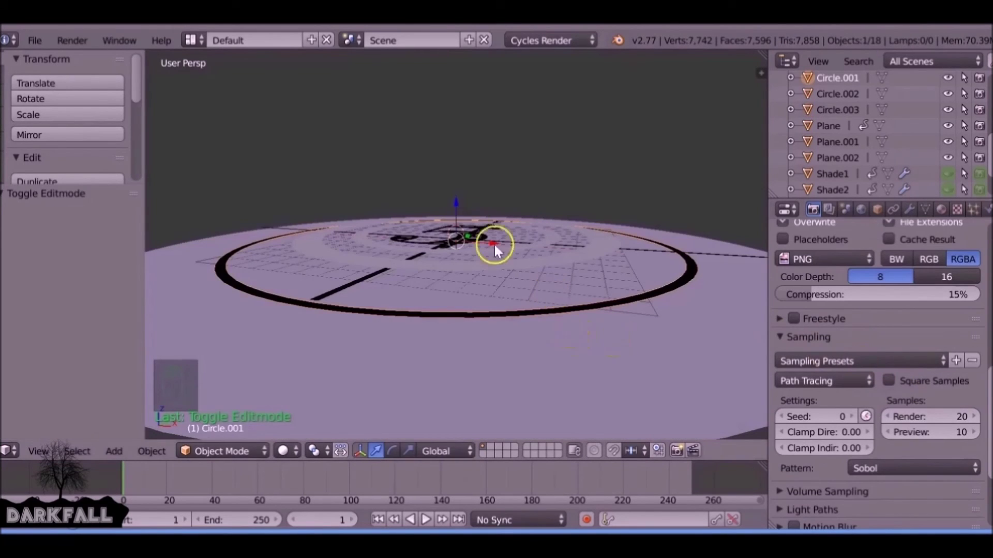
# Add a Sun lamp, place it high above the dial, and return to the camera view.
pyautogui.press('shift+a')
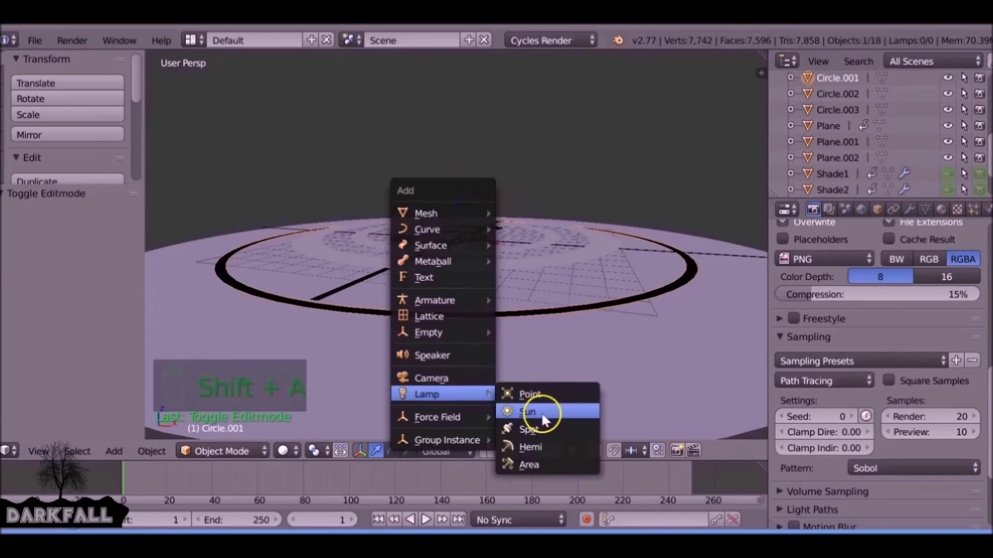
pyautogui.middleClick(538, 315)
pyautogui.moveTo(465, 215); pyautogui.dragTo(909, 423)
pyautogui.press('KP_0')
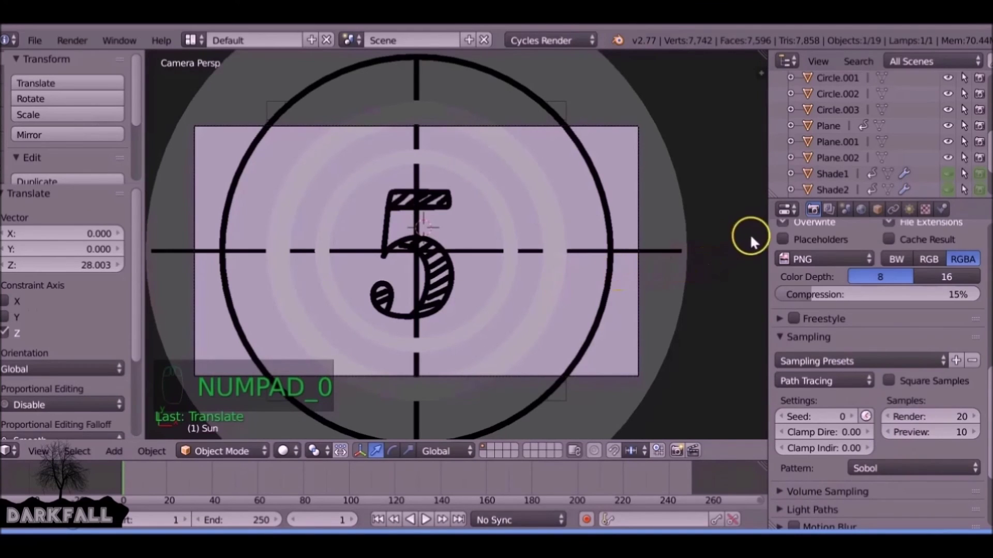
pyautogui.middleClick(891, 326)
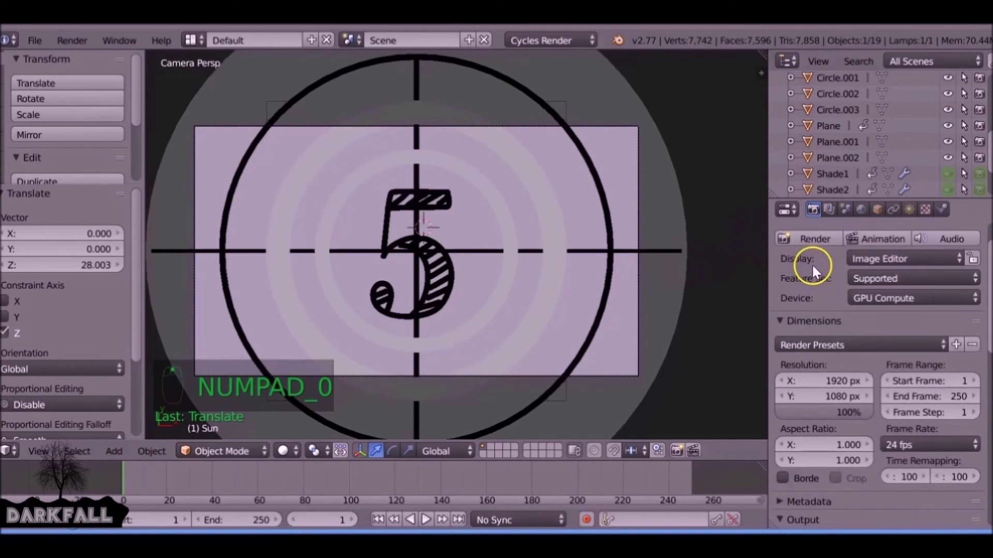
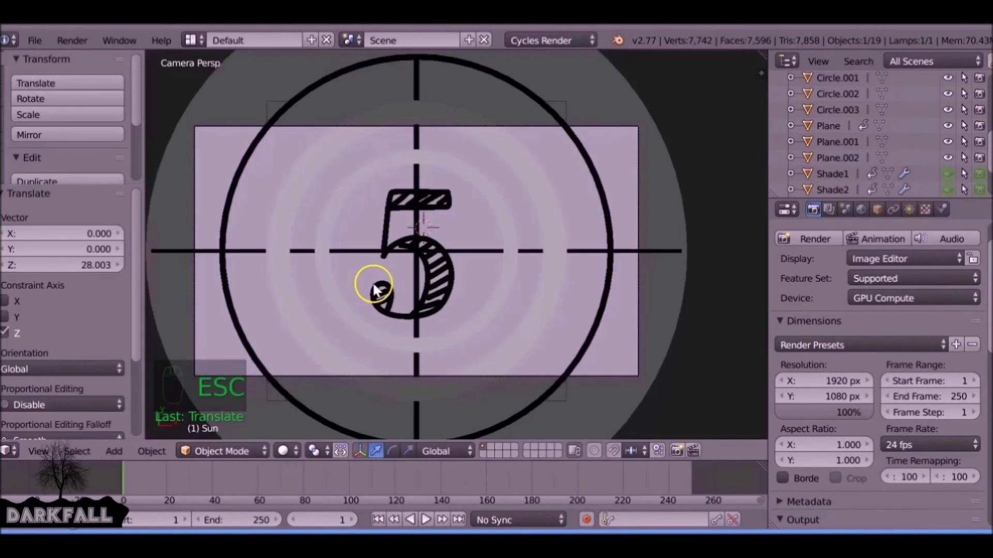
# Switch the engine to Blender Render and set the Black material's Diffuse colour to black.
pyautogui.middleClick(383, 295)
pyautogui.moveTo(550, 41); pyautogui.dragTo(560, 64)
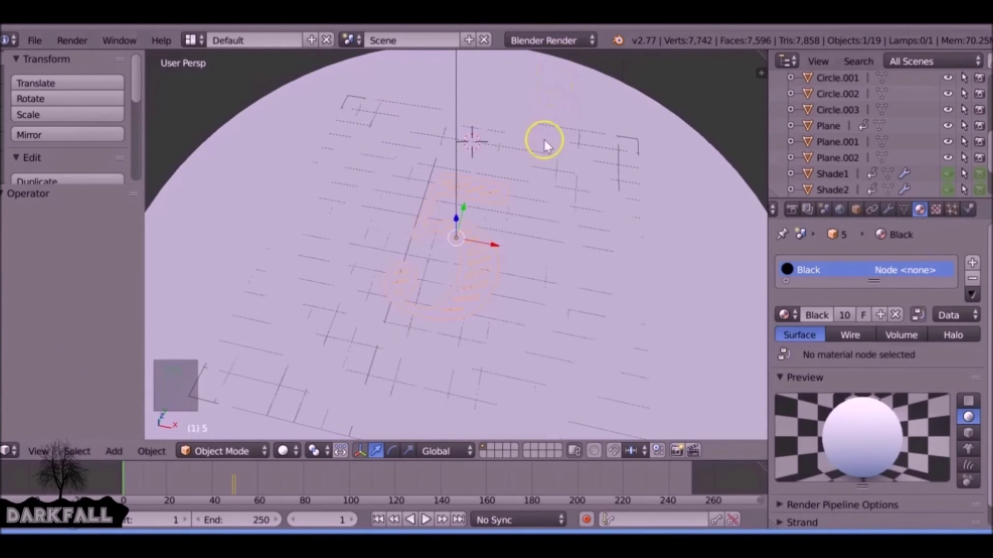
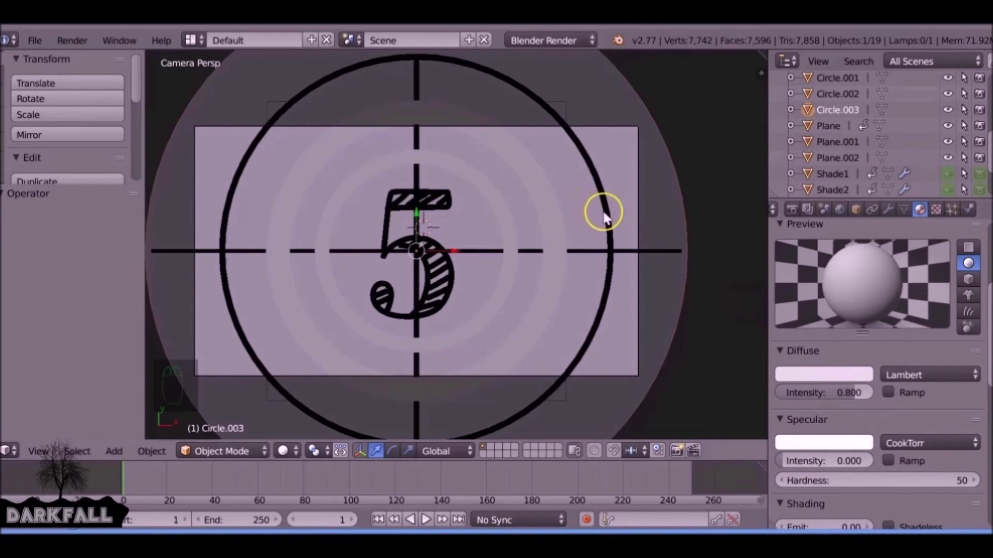
pyautogui.middleClick(836, 314)
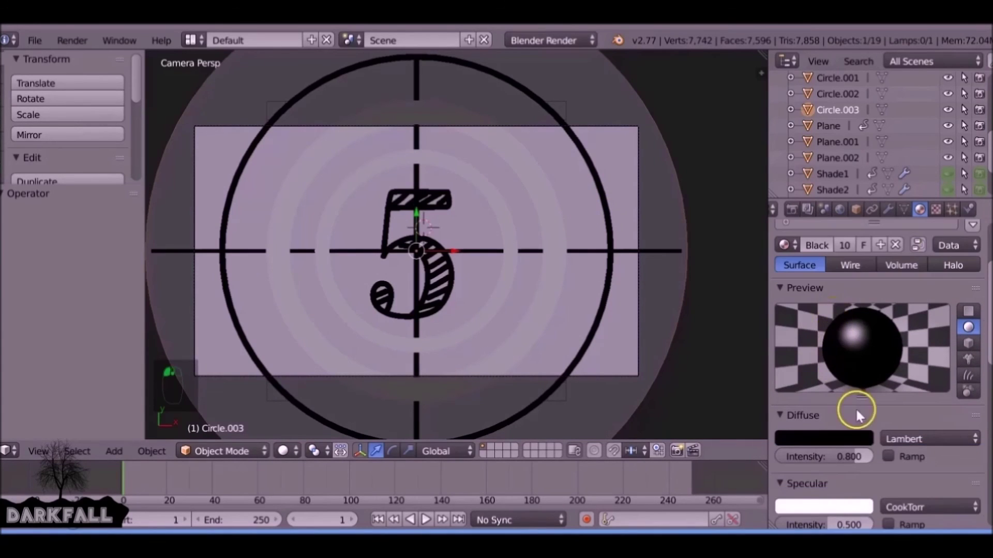